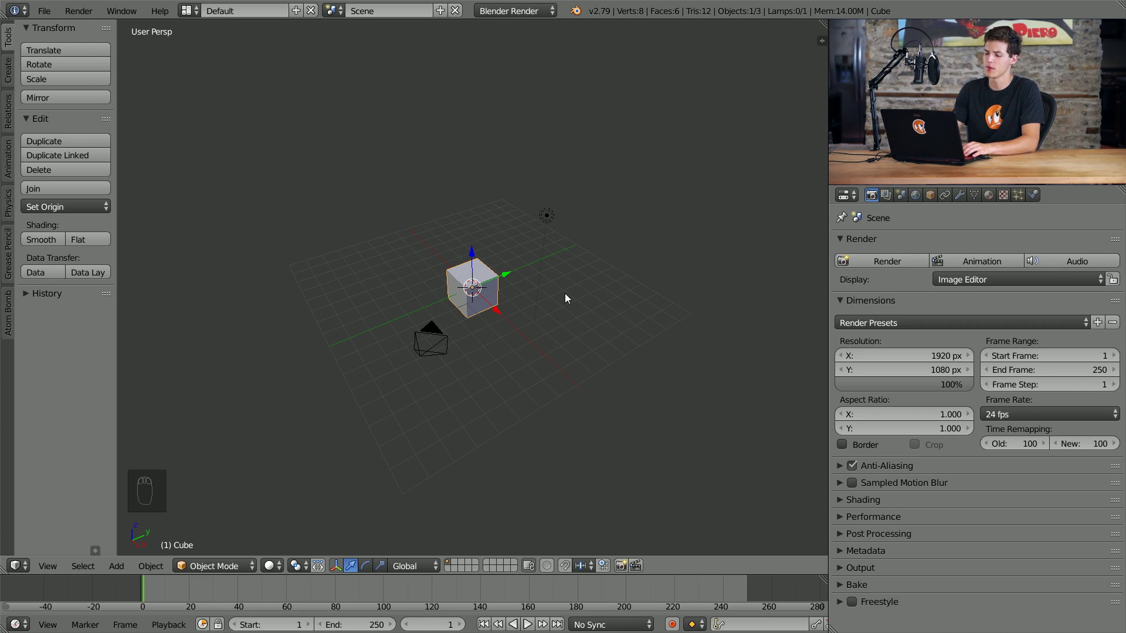
- Delete the default scene objects and add a NURBS path curve
key(a)
key(a)
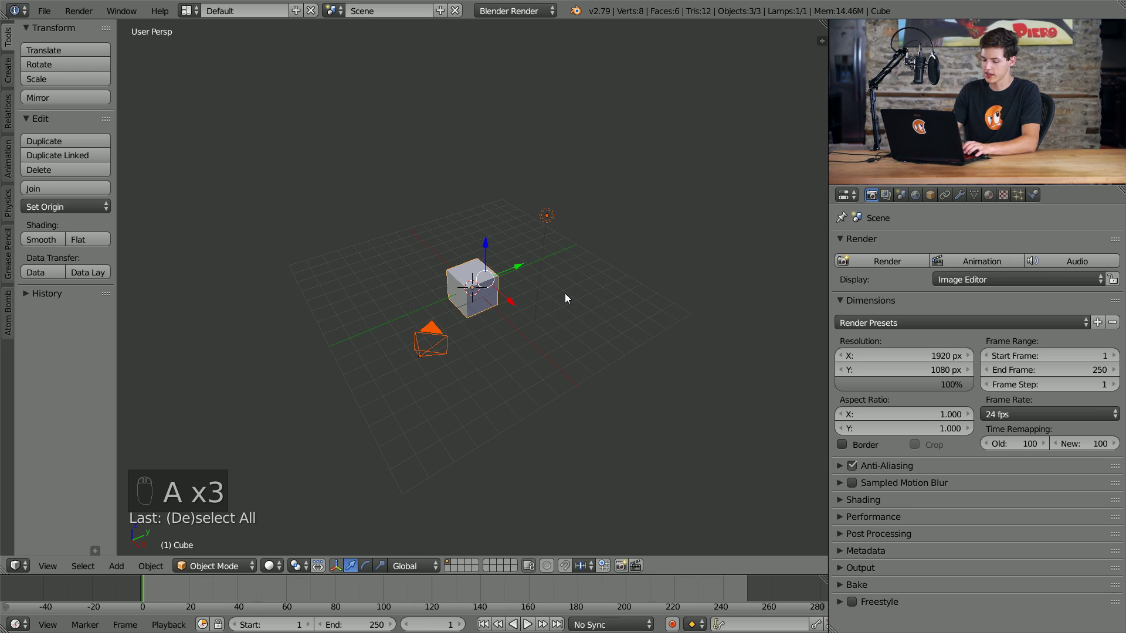
key(x)
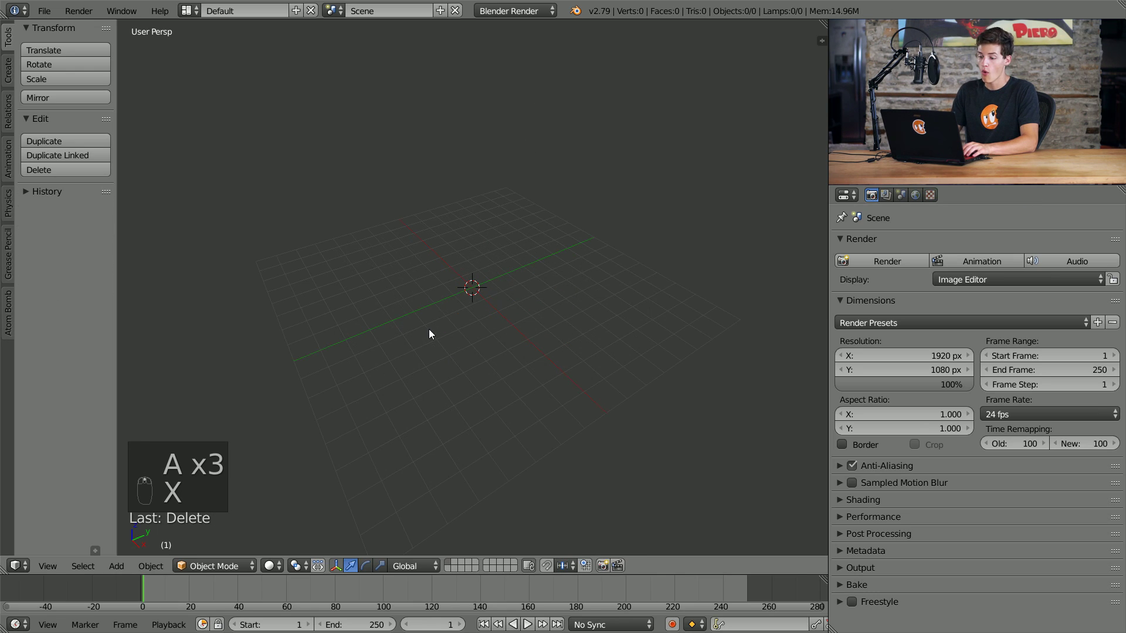
key(shift+a)
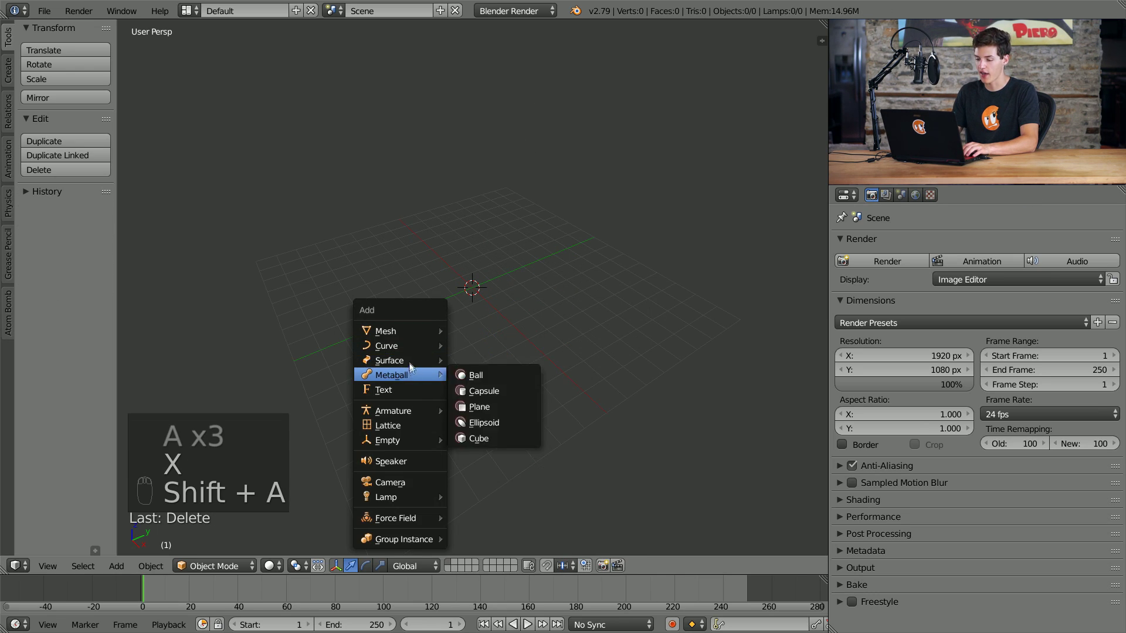
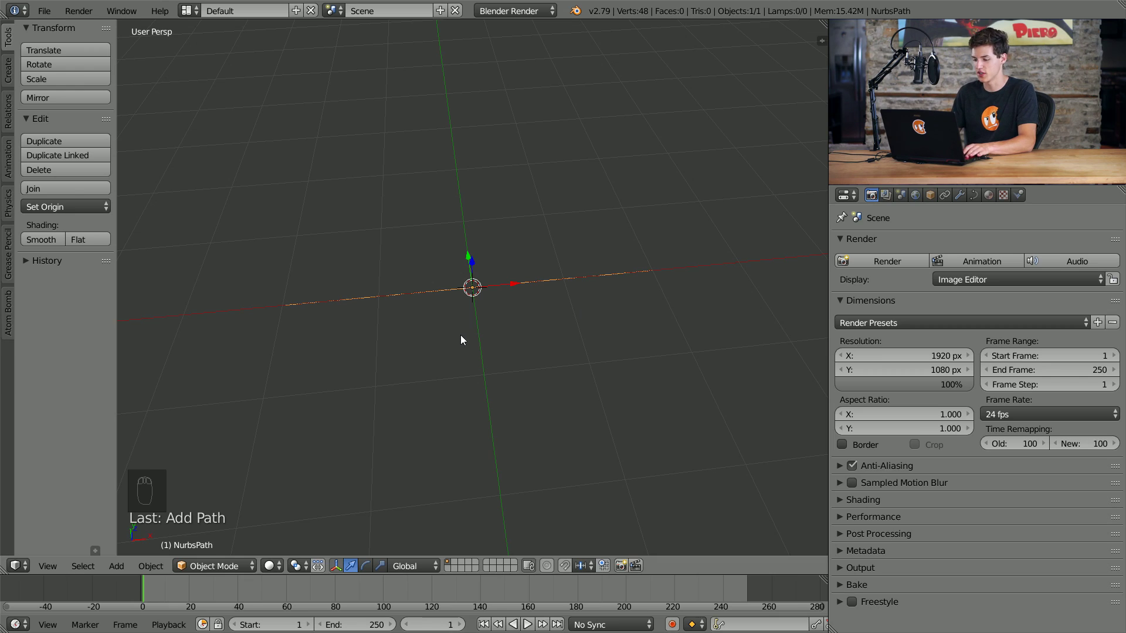
- In Edit Mode, delete the path's extra control points, leaving a couple
key(Tab)
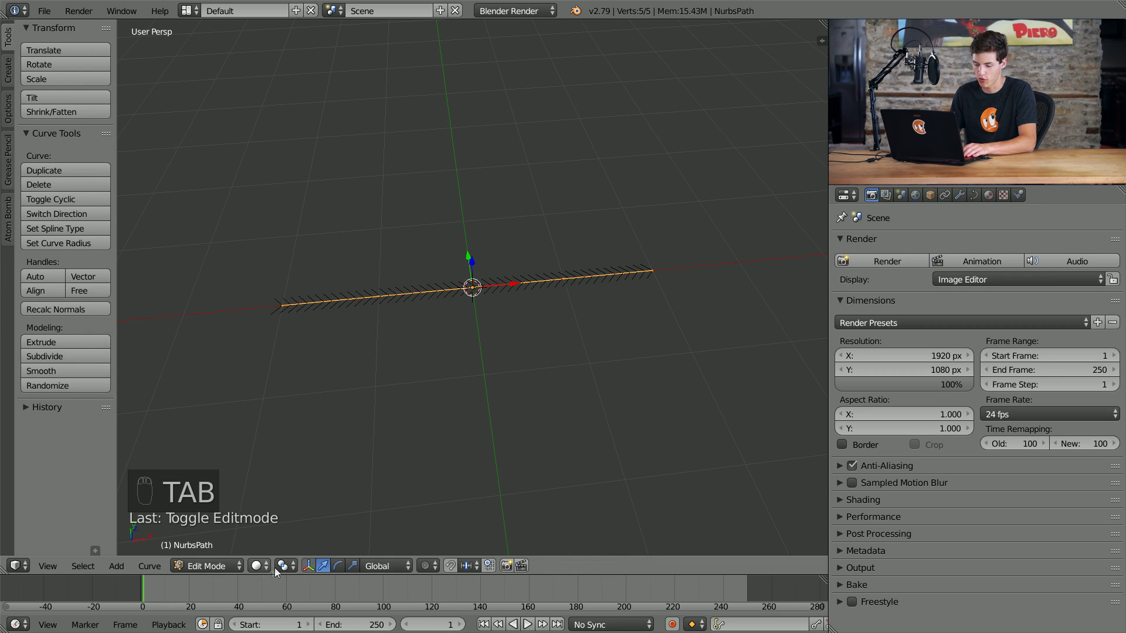
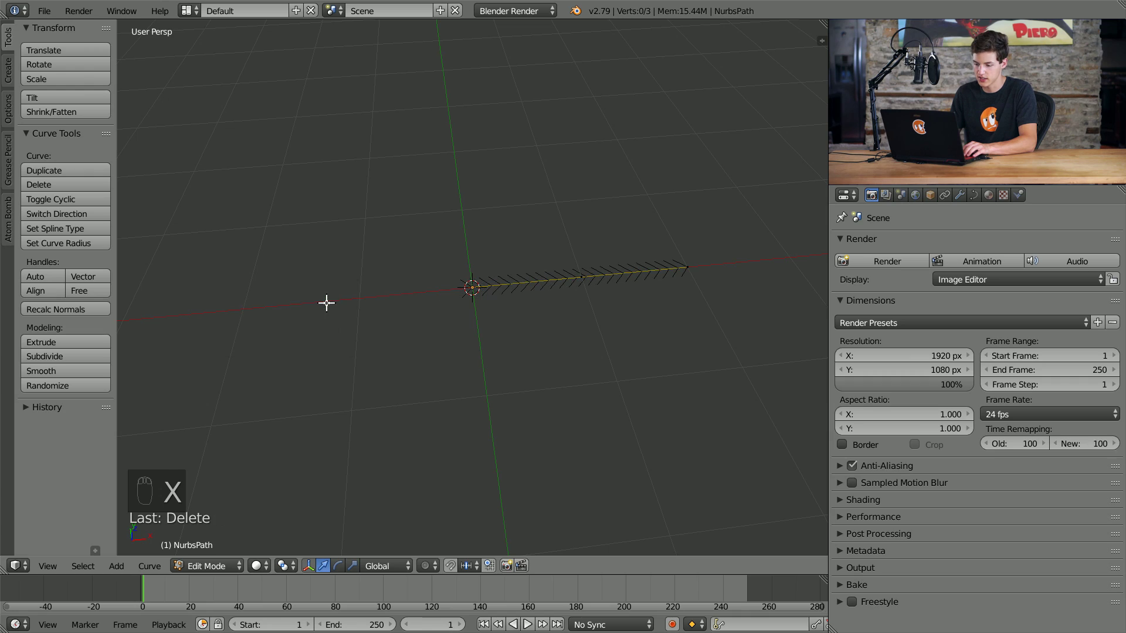
right_click(689, 259)
key(x)
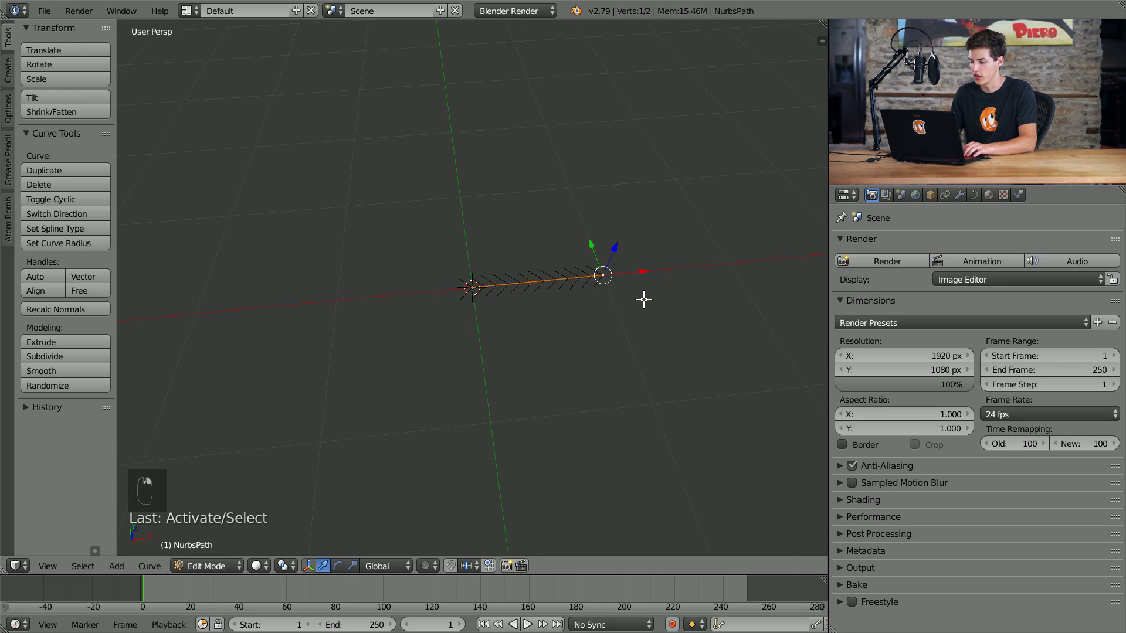
middle_click(536, 295)
- Switch to top orthographic view looking straight down on the path
key(Tab)
drag(534, 305, 619, 306)
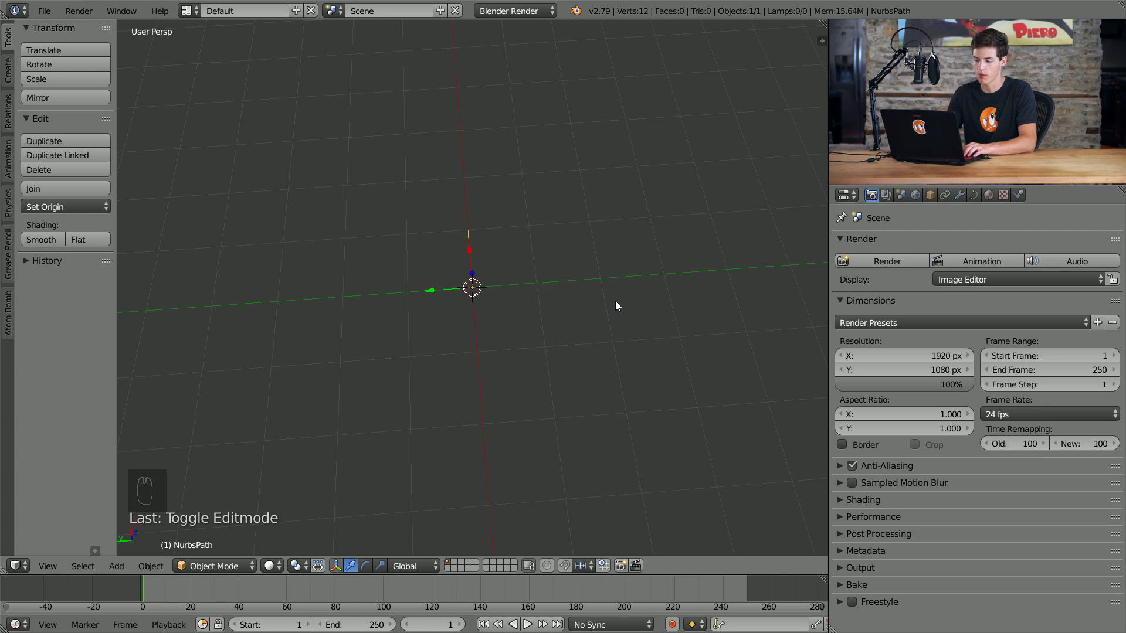
key(KP_7)
key(KP_5)
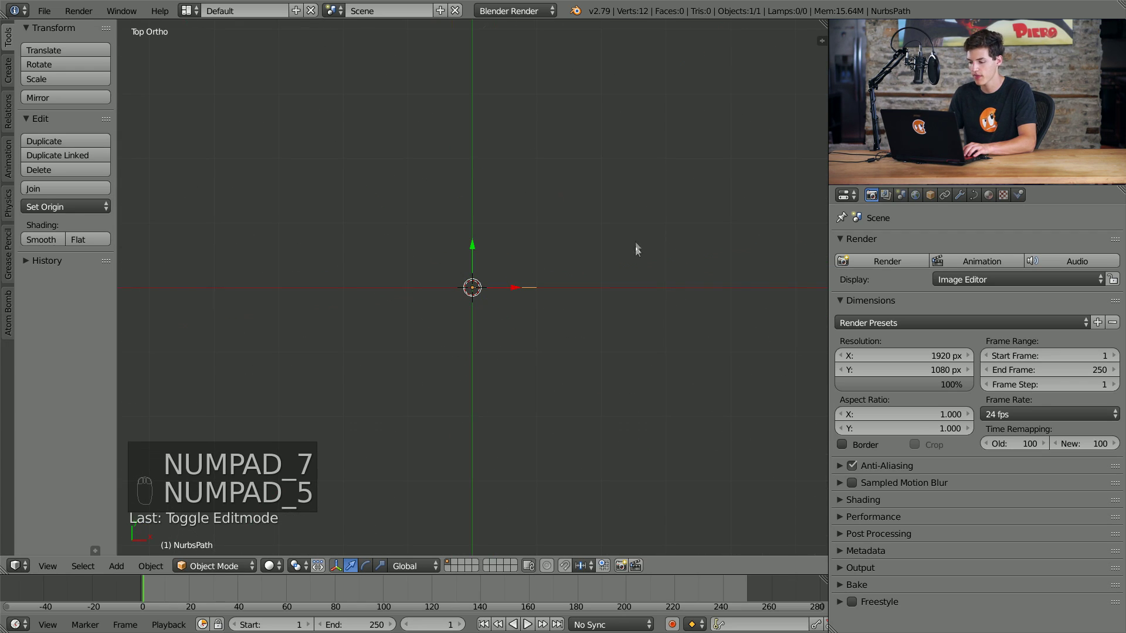
- Extrude the path's end point repeatedly to trace a long looping road shape
key(Tab)
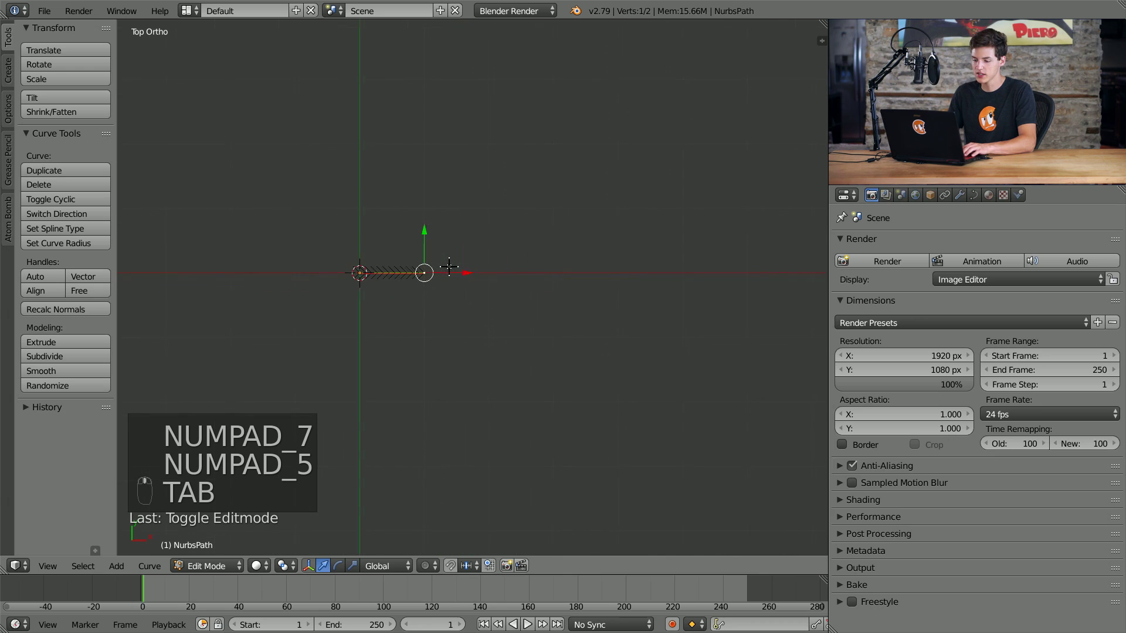
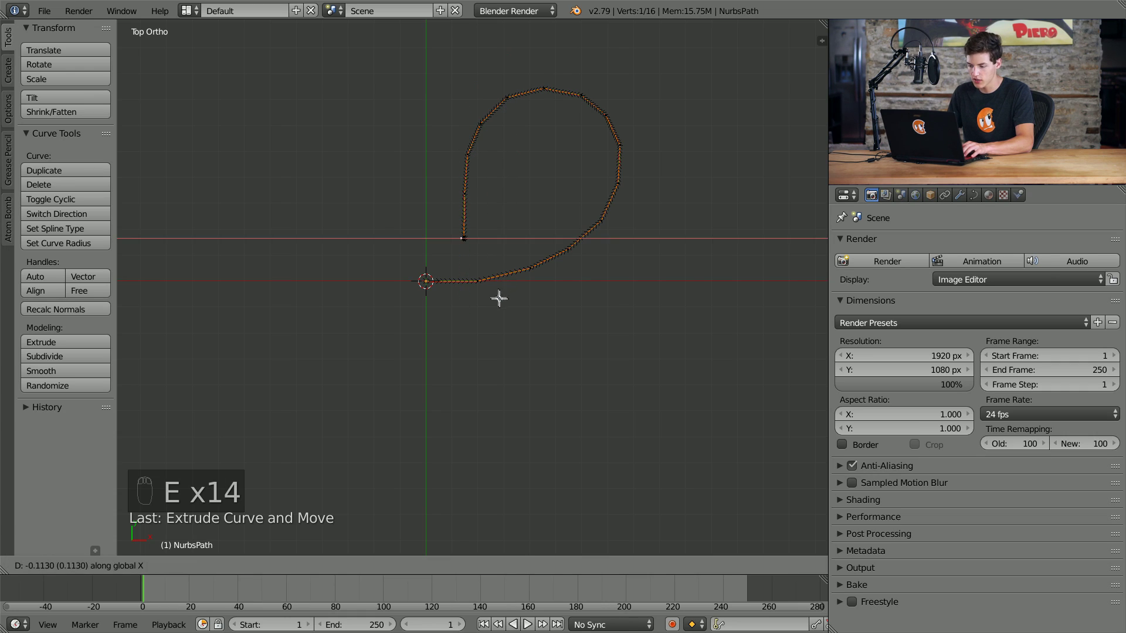
key(ctrl+z)
key(e)
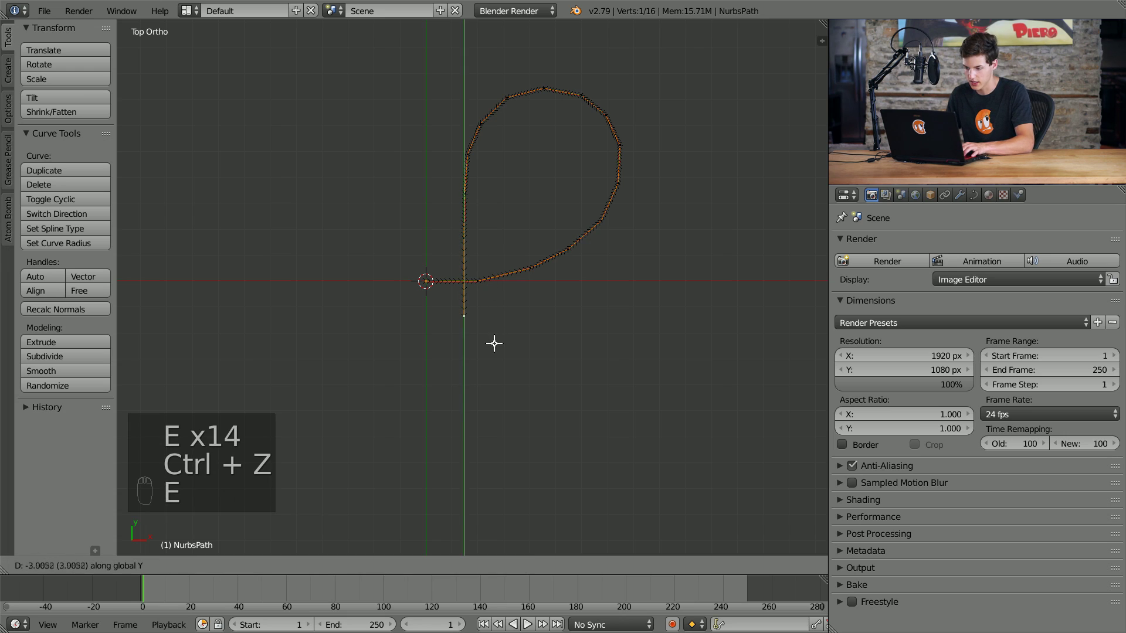
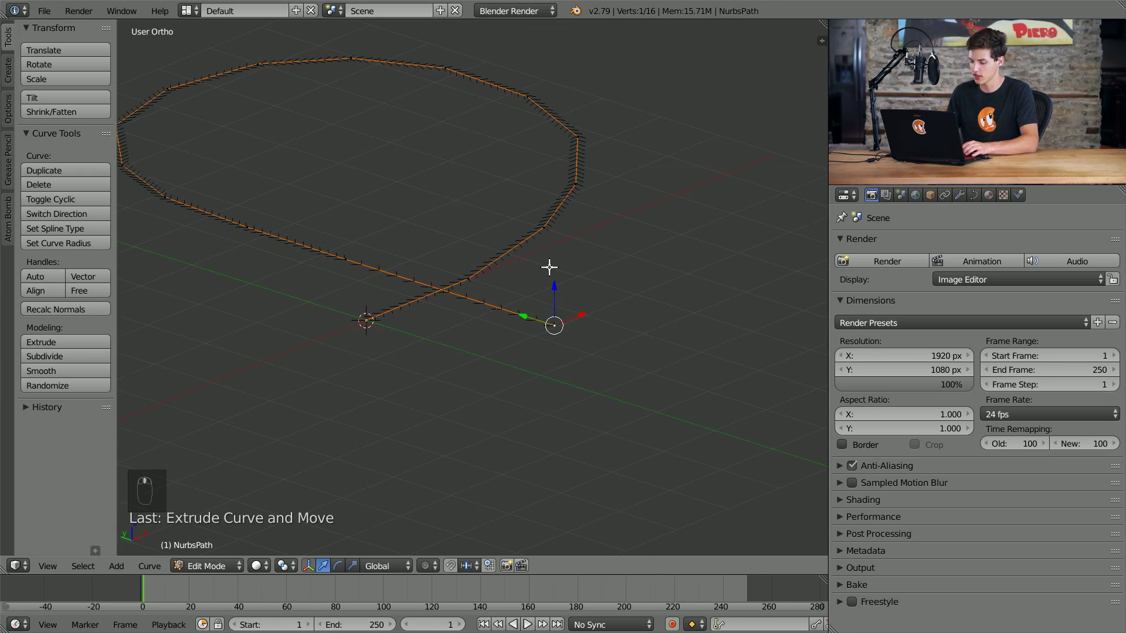
- In perspective view with proportional editing, raise the end point along Z with Smooth falloff
key(KP_5)
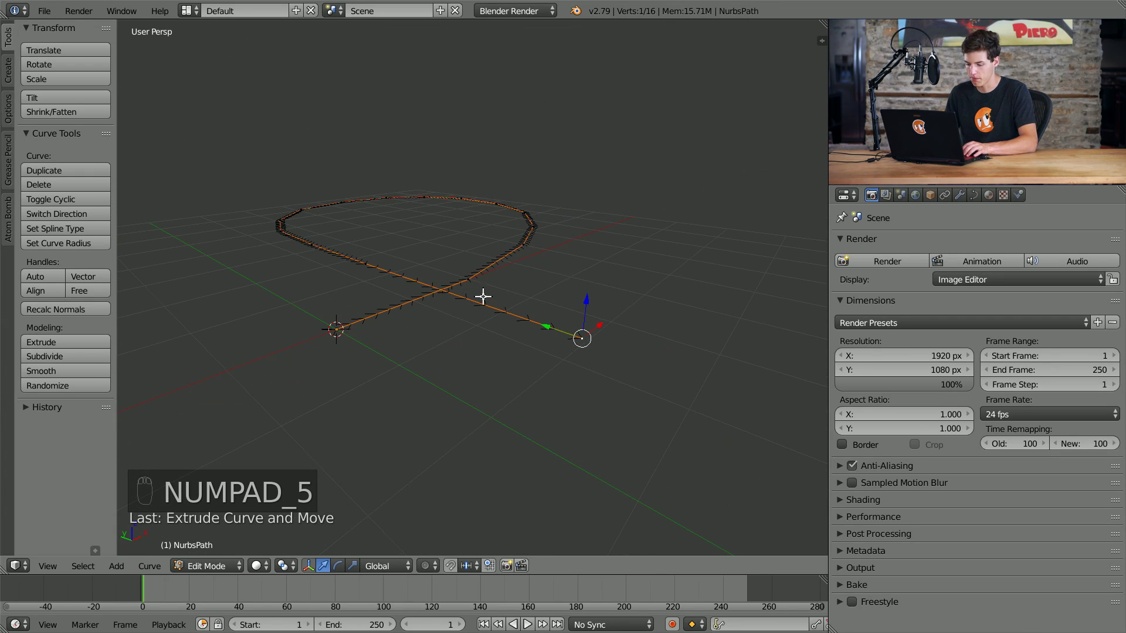
key(o)
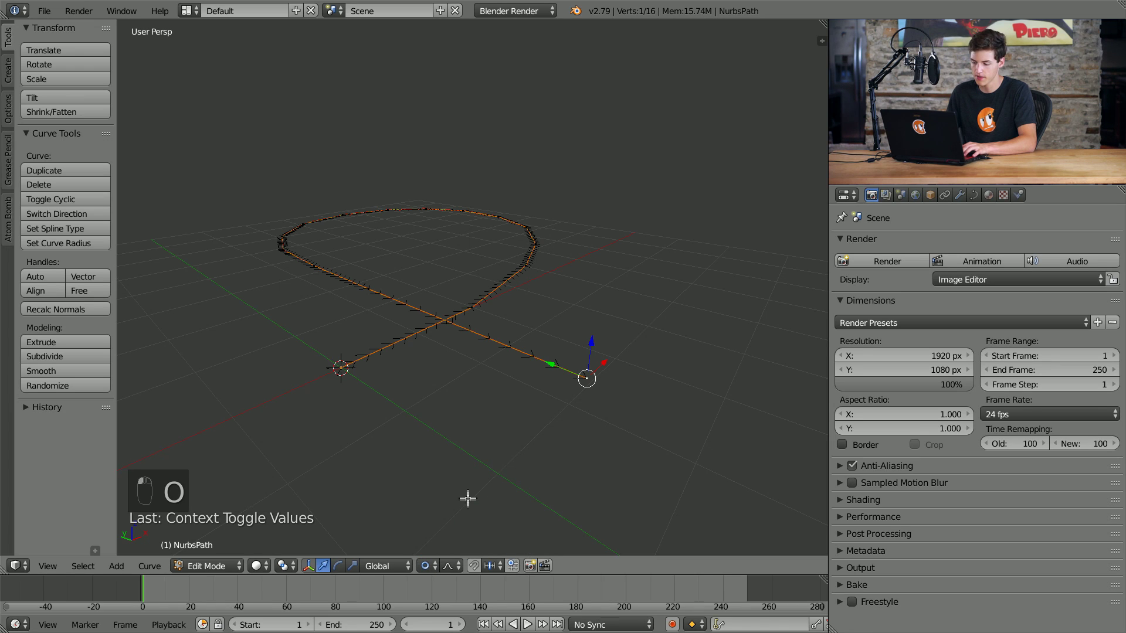
key(g)
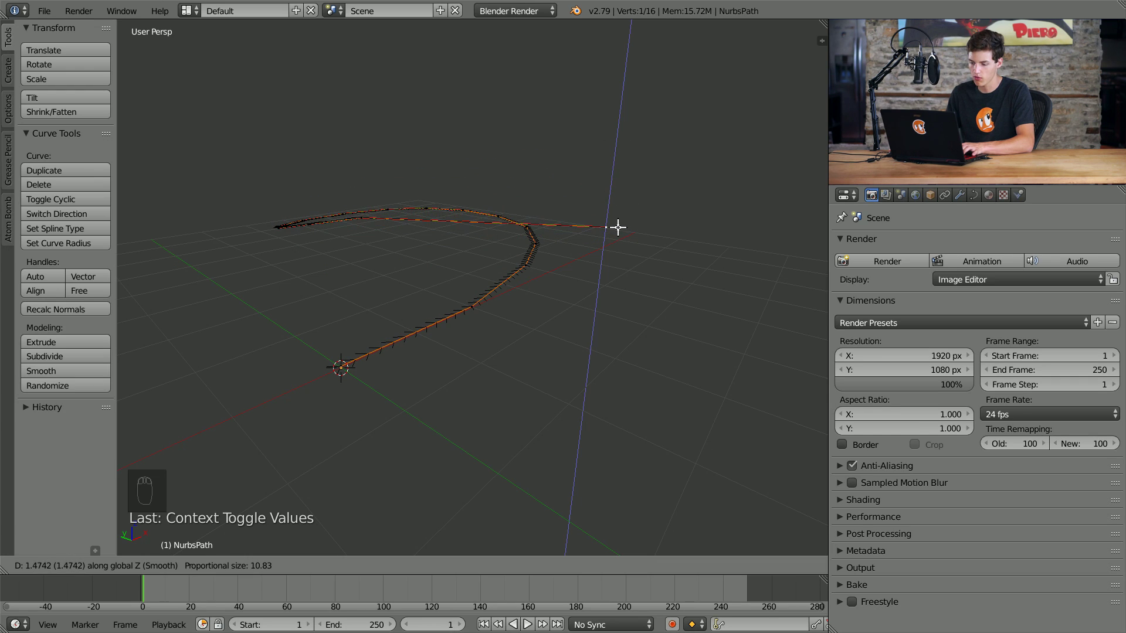
key(ctrl+z)
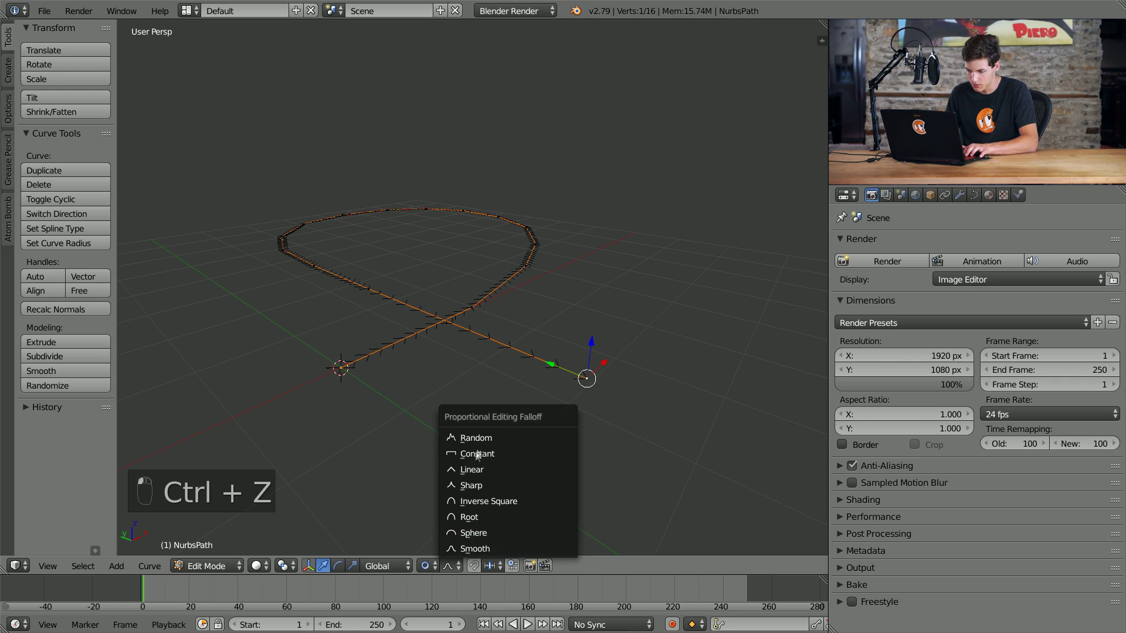
key(g)
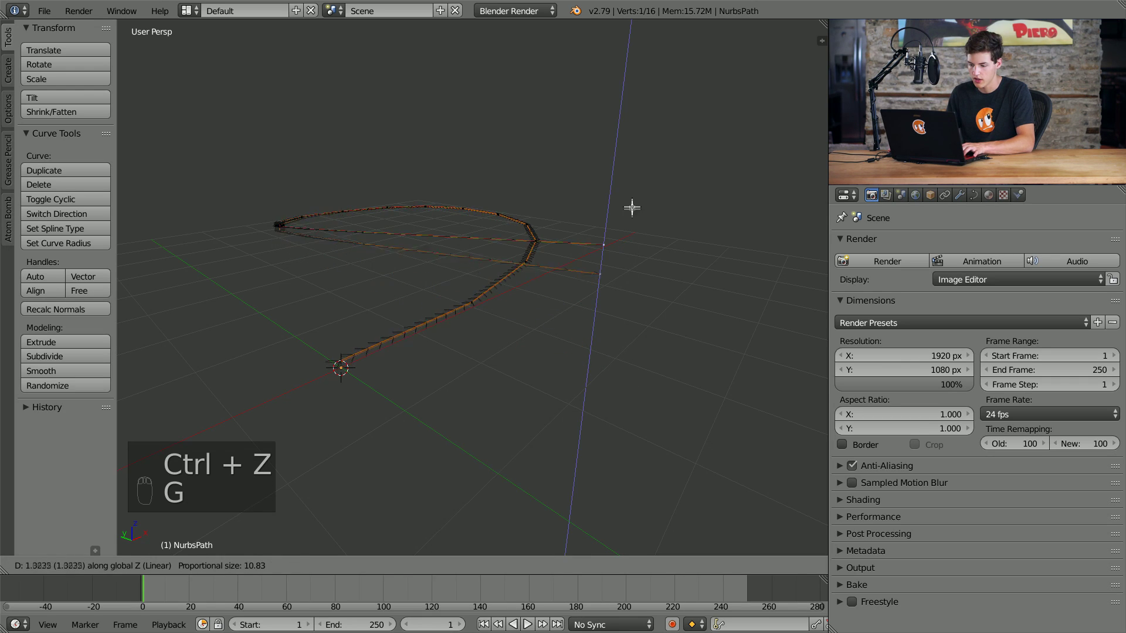
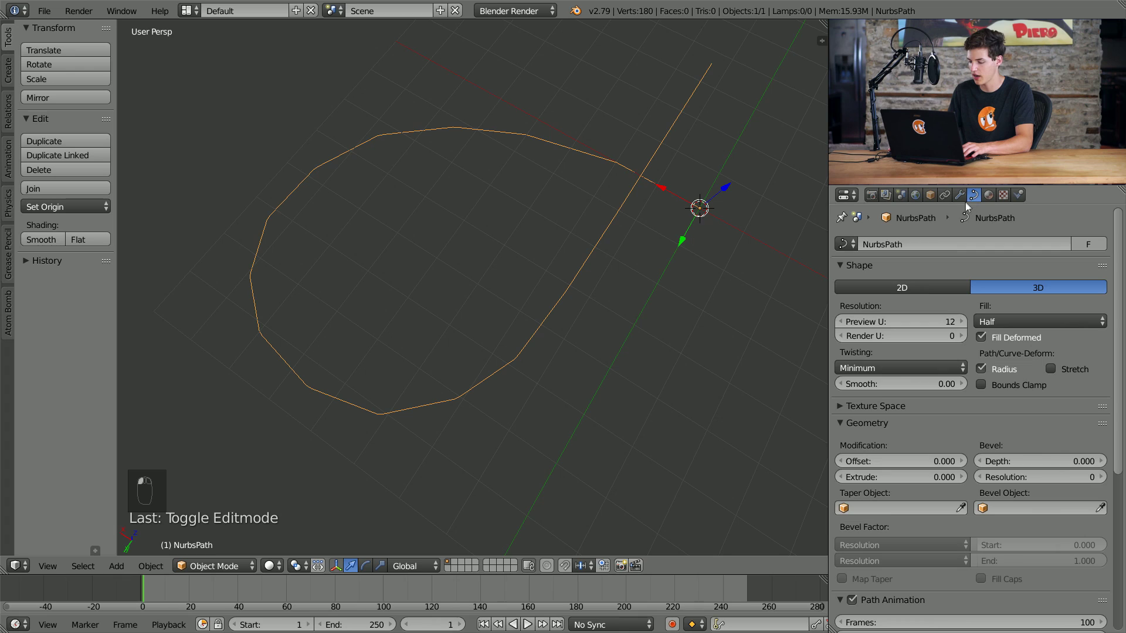
- Enable Bezier and Endpoint on the active spline so the curve runs smoothly through its ends
drag(926, 330, 986, 486)
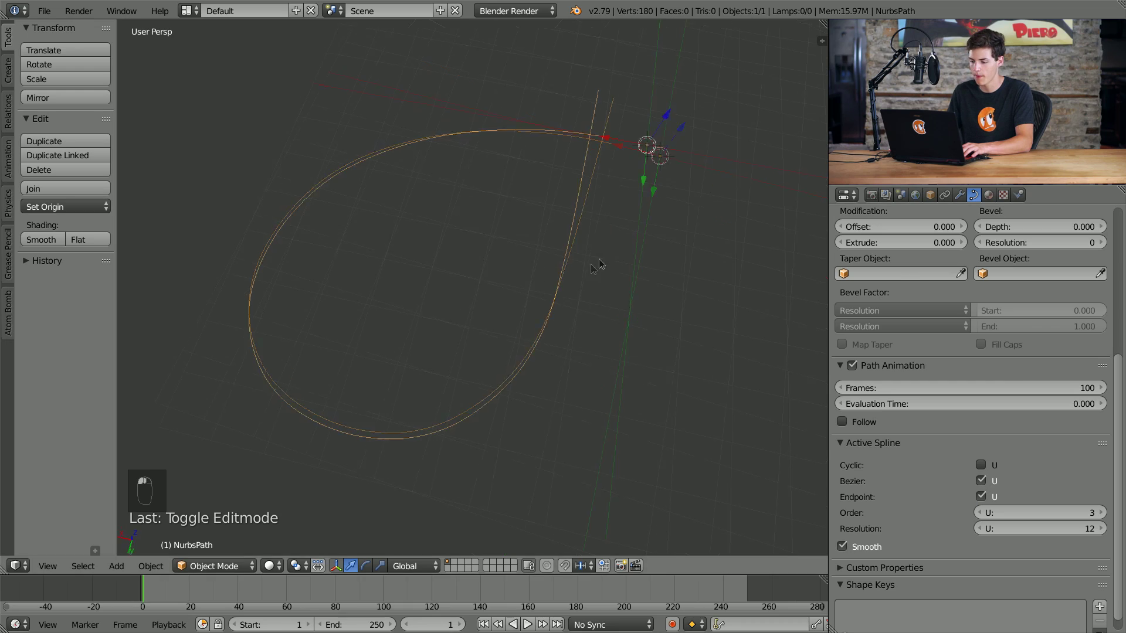
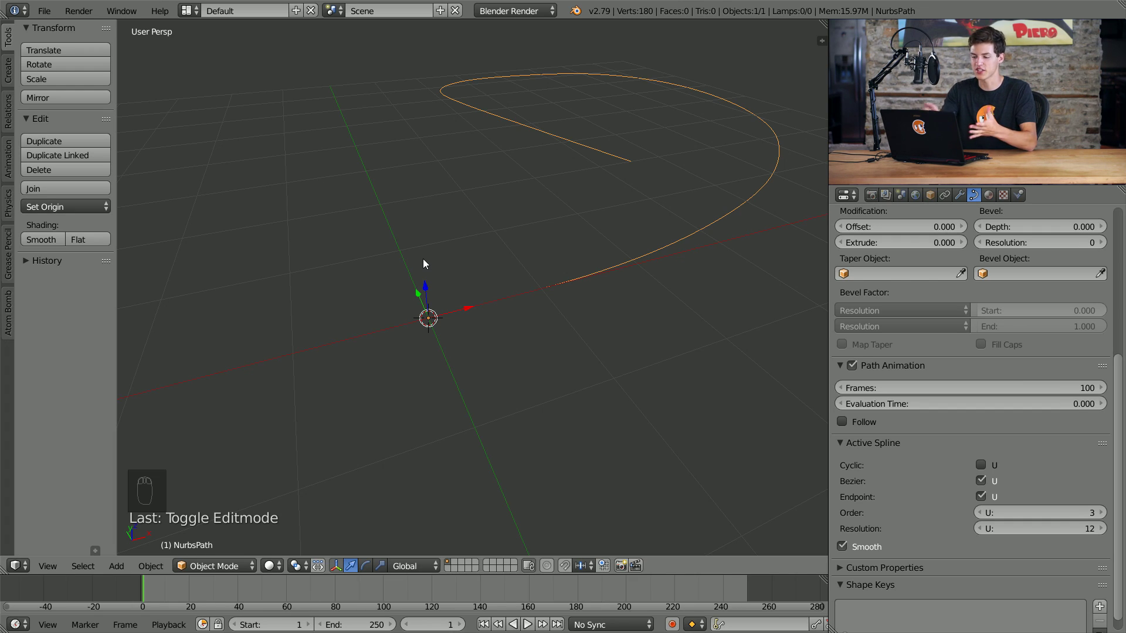
- Add a mesh plane beside the curve and scale it along X into a road piece
key(shift+a)
key(shift+a)
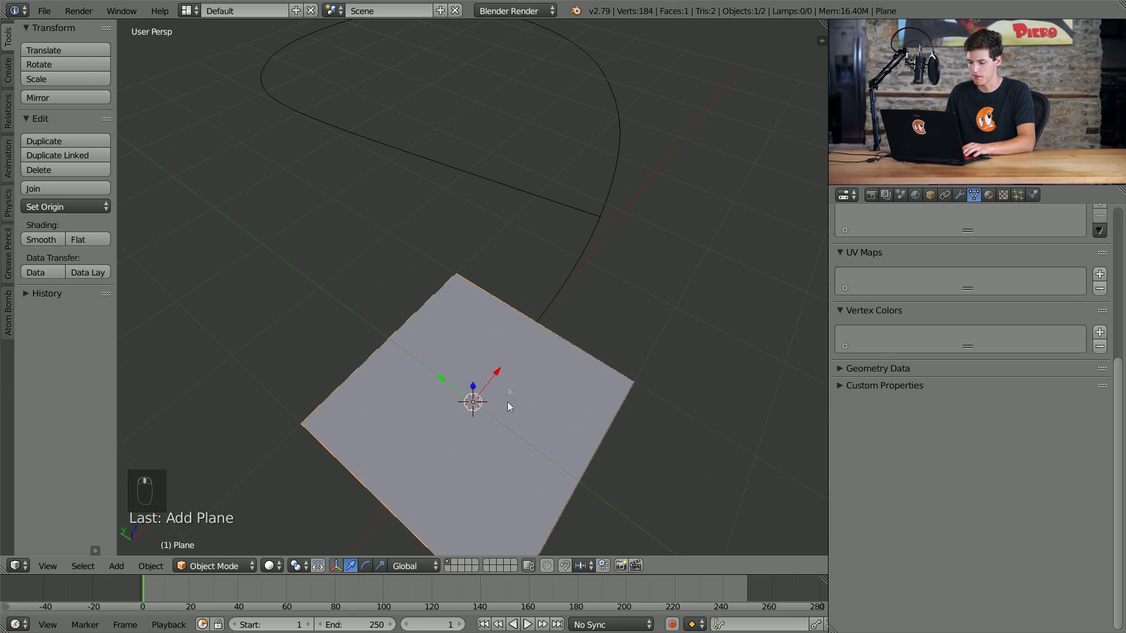
key(s)
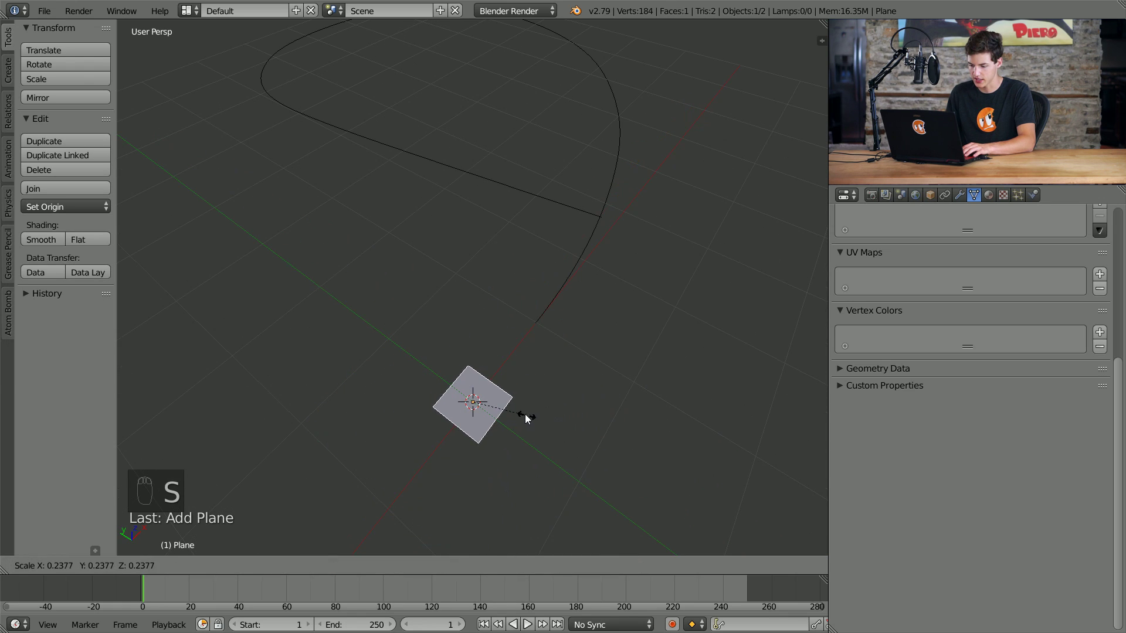
key(s)
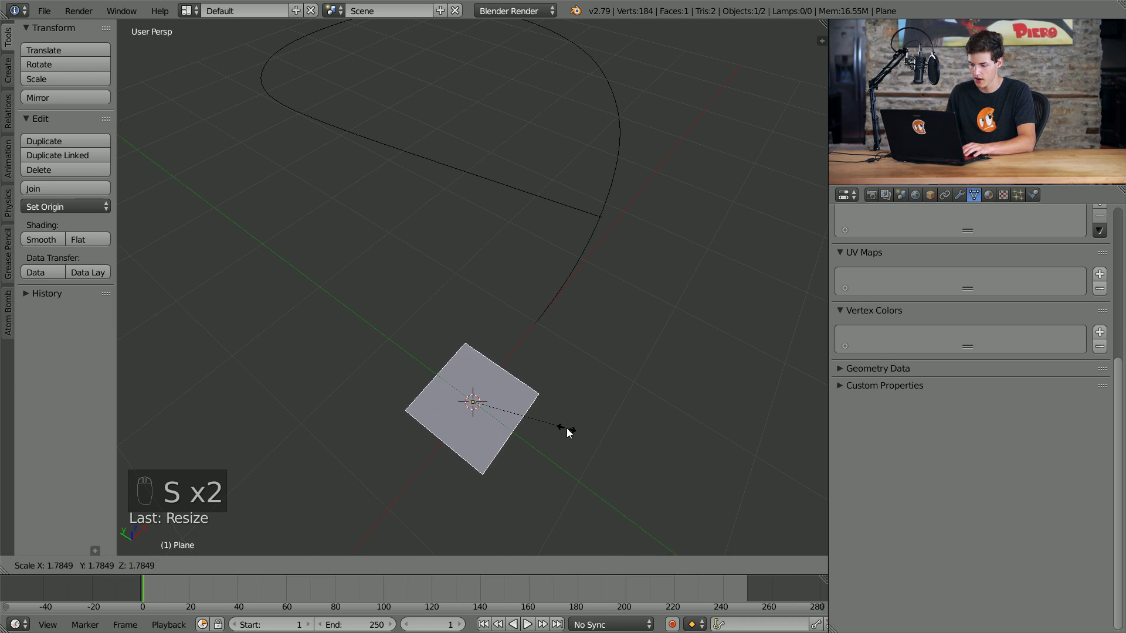
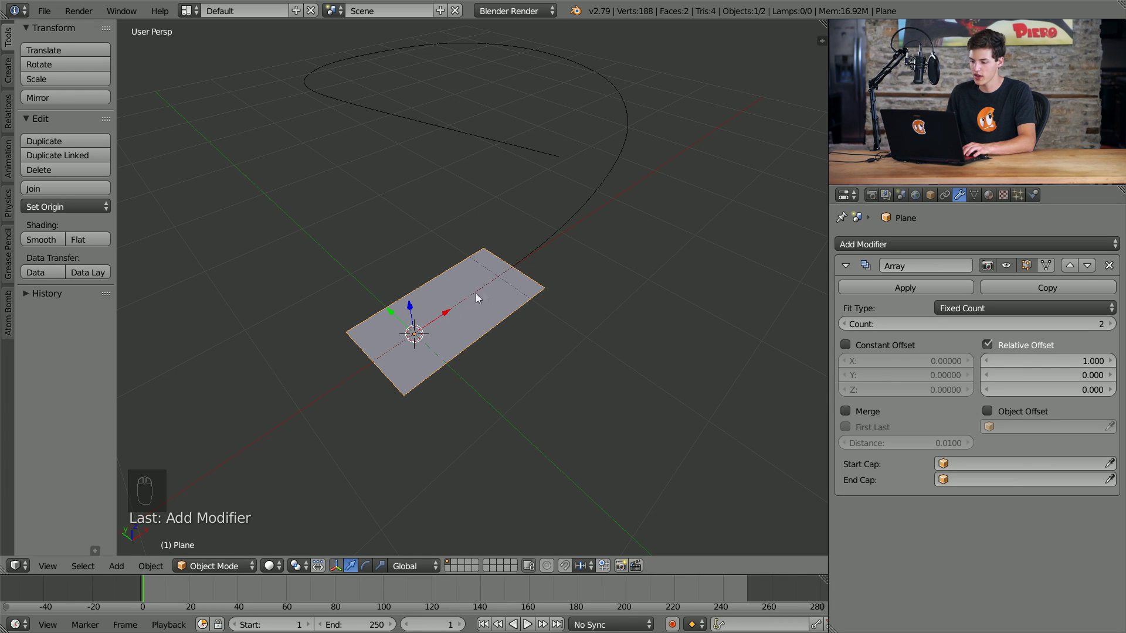
- Add an Array modifier with Merge enabled and count 10 to make a road strip
drag(446, 307, 372, 390)
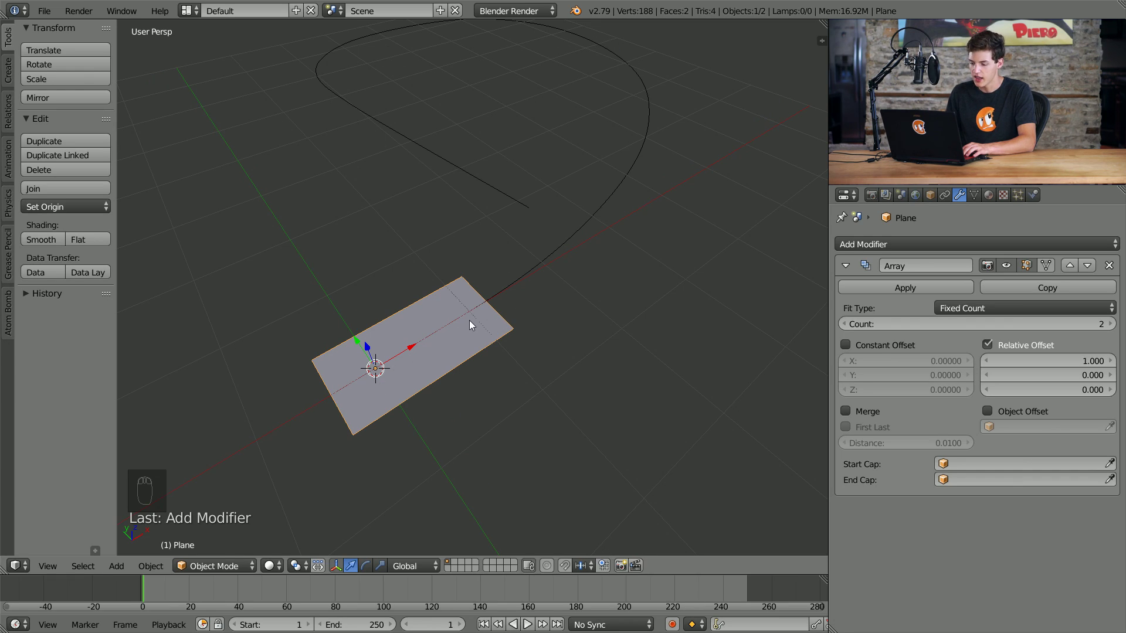
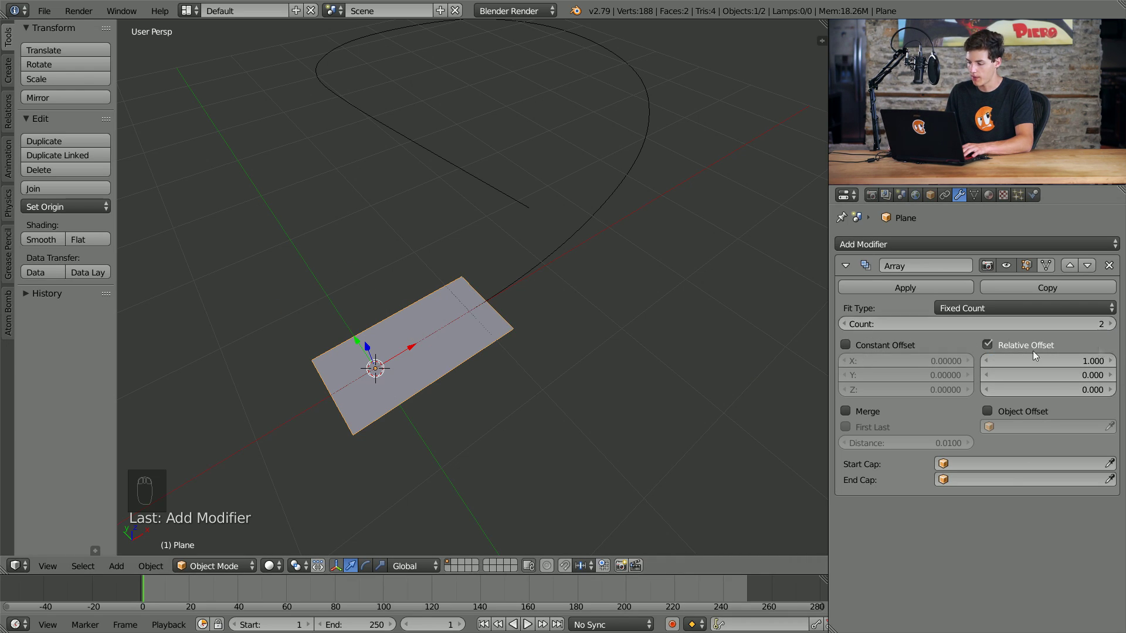
drag(846, 413, 458, 400)
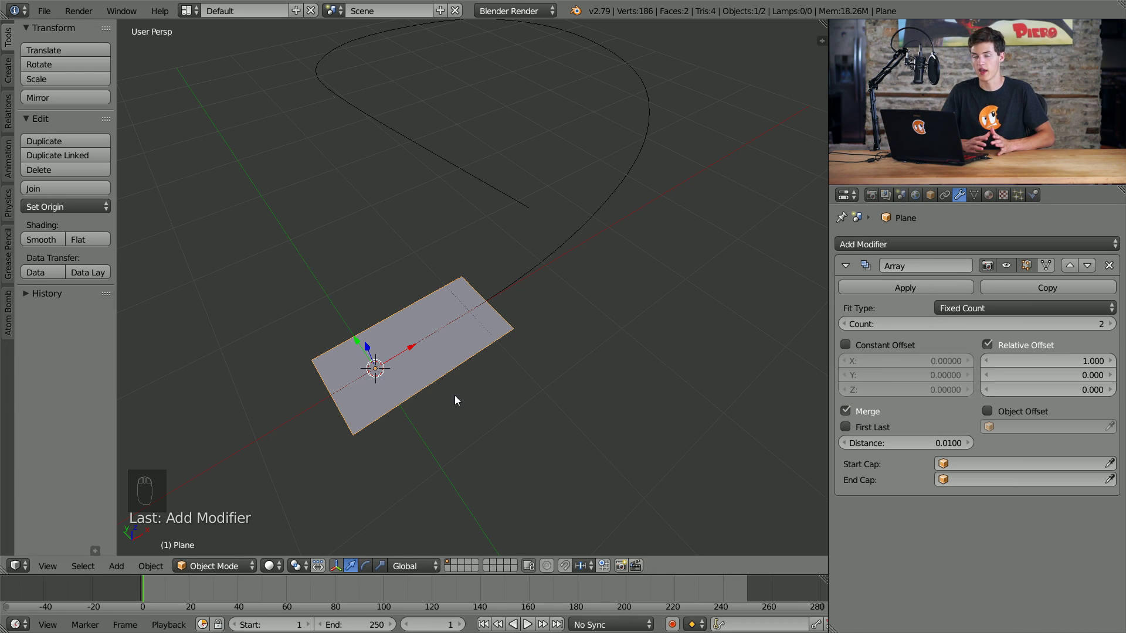
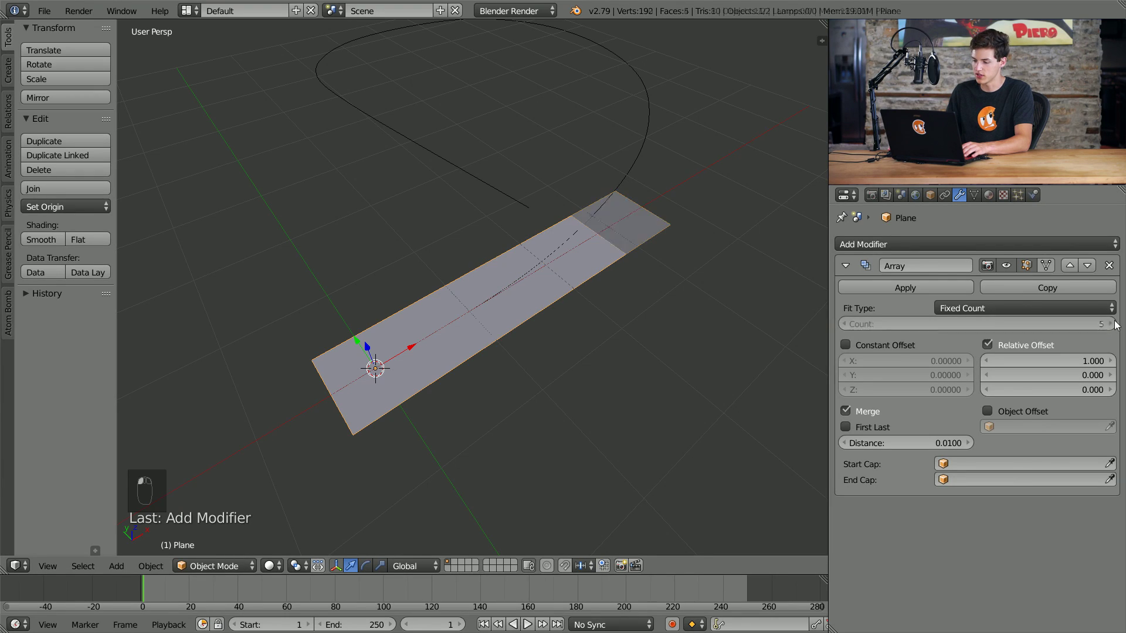
drag(632, 216, 659, 235)
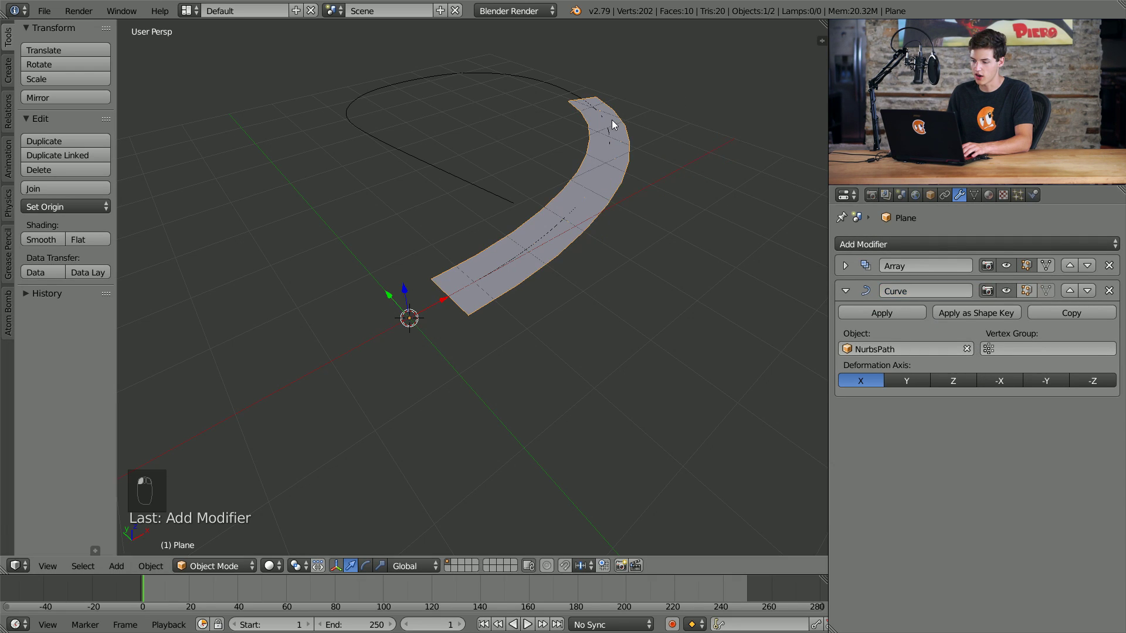
drag(620, 146, 846, 286)
drag(849, 291, 848, 266)
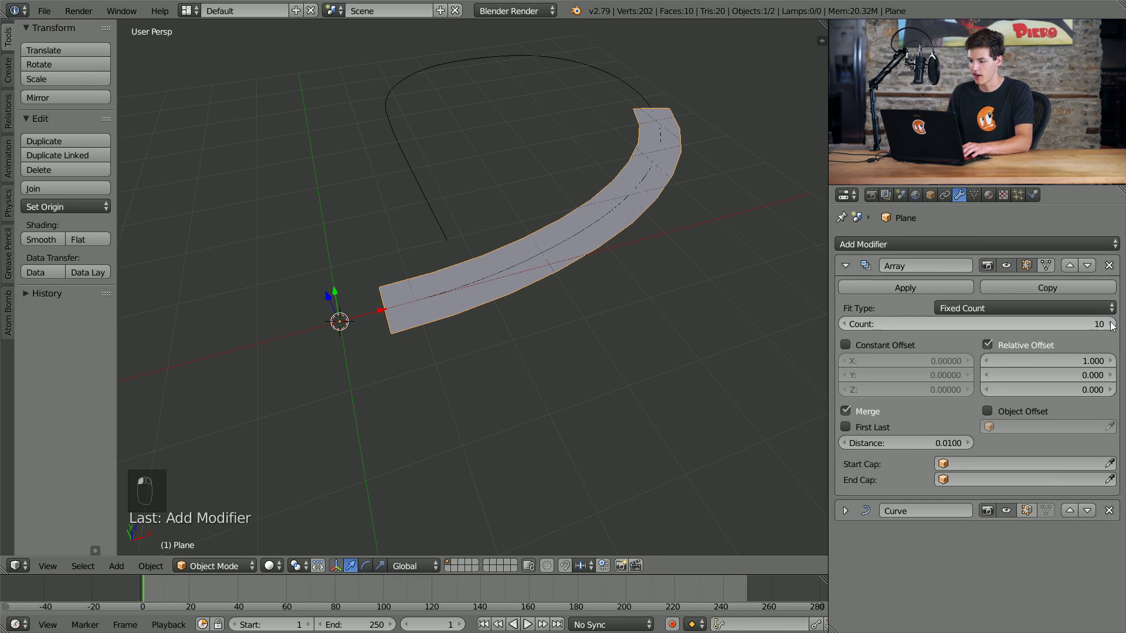
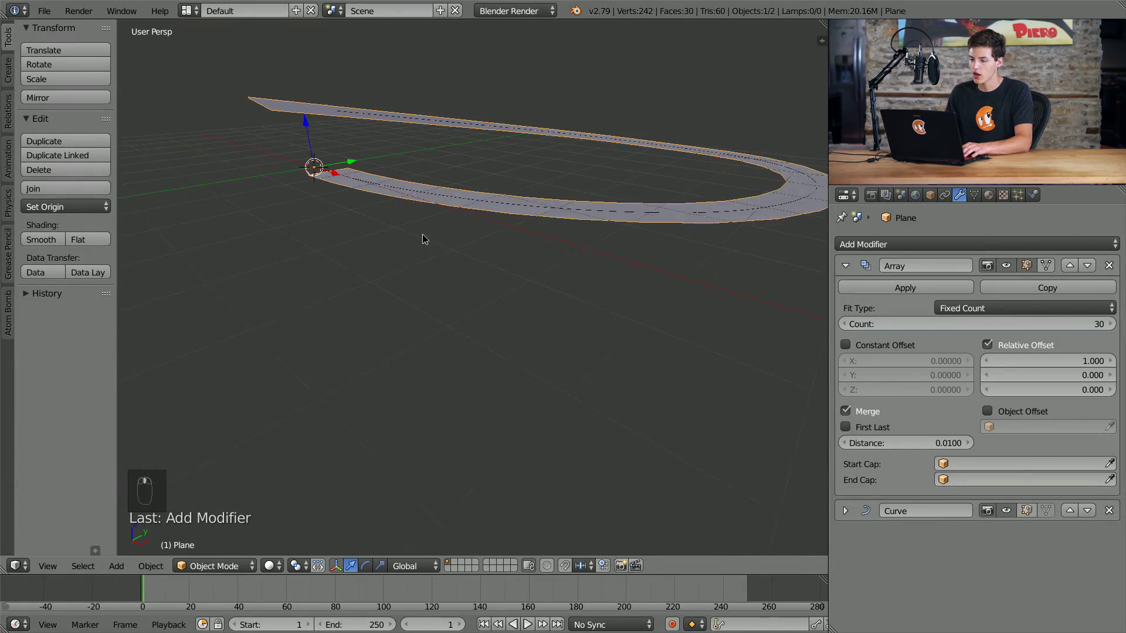
drag(484, 275, 665, 245)
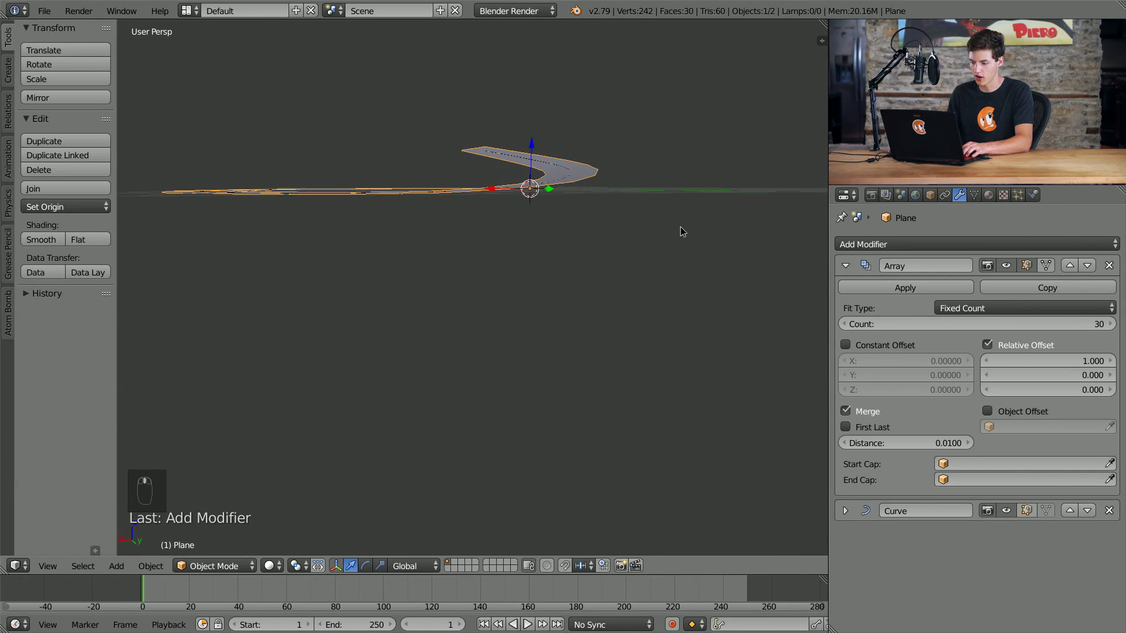
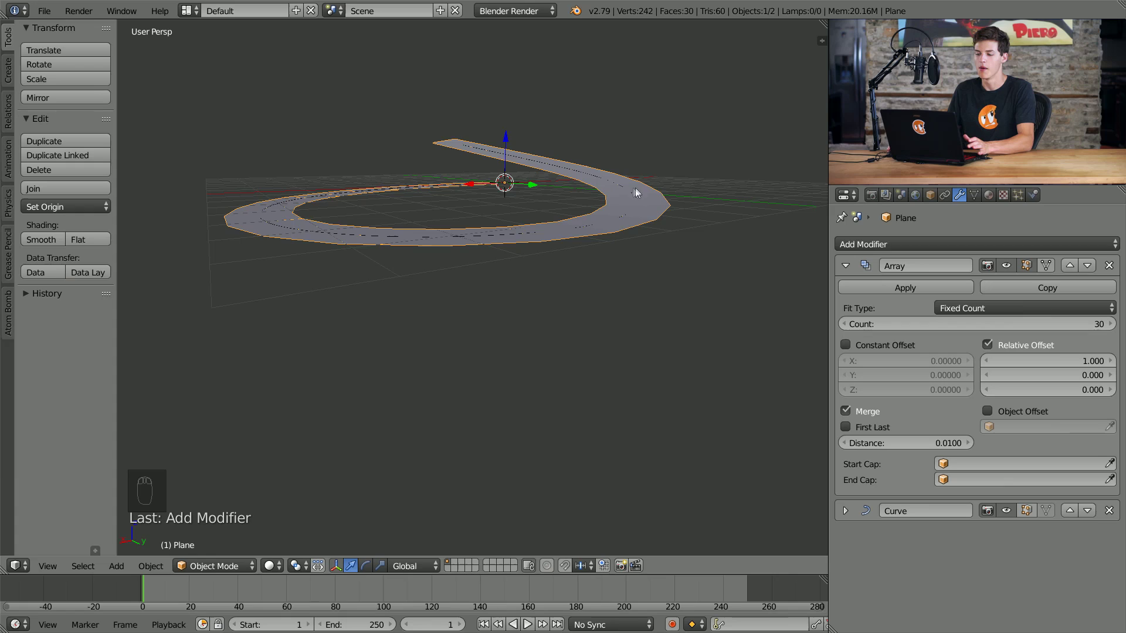
- Orbit the view around the looping road to inspect the curve from several angles
drag(585, 225, 701, 195)
drag(701, 195, 478, 146)
middle_click(978, 199)
drag(980, 196, 854, 336)
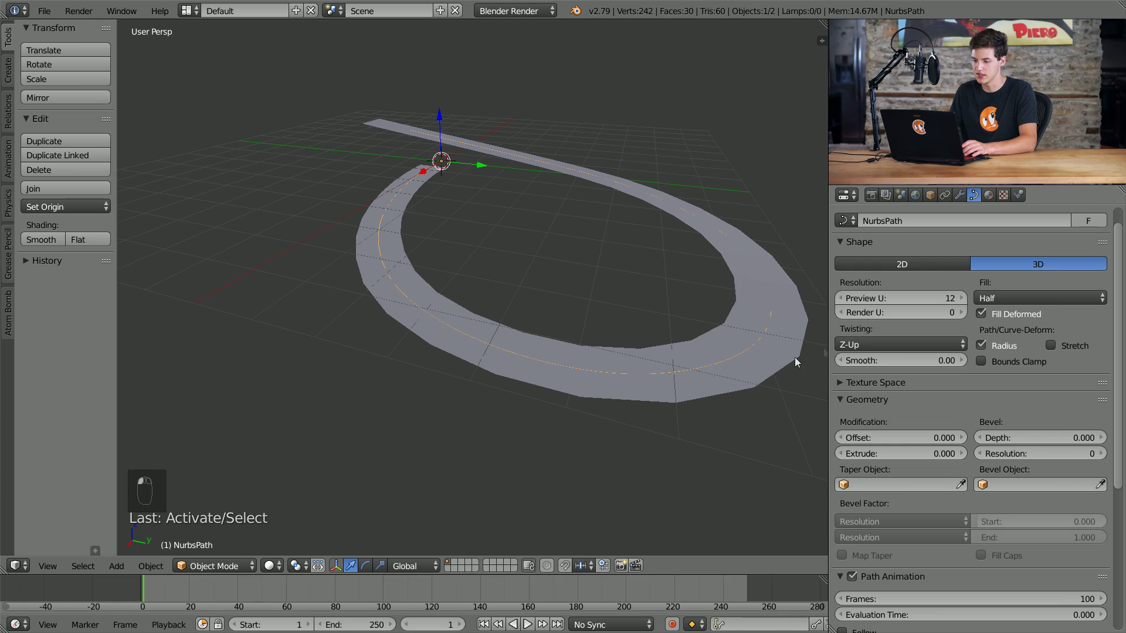
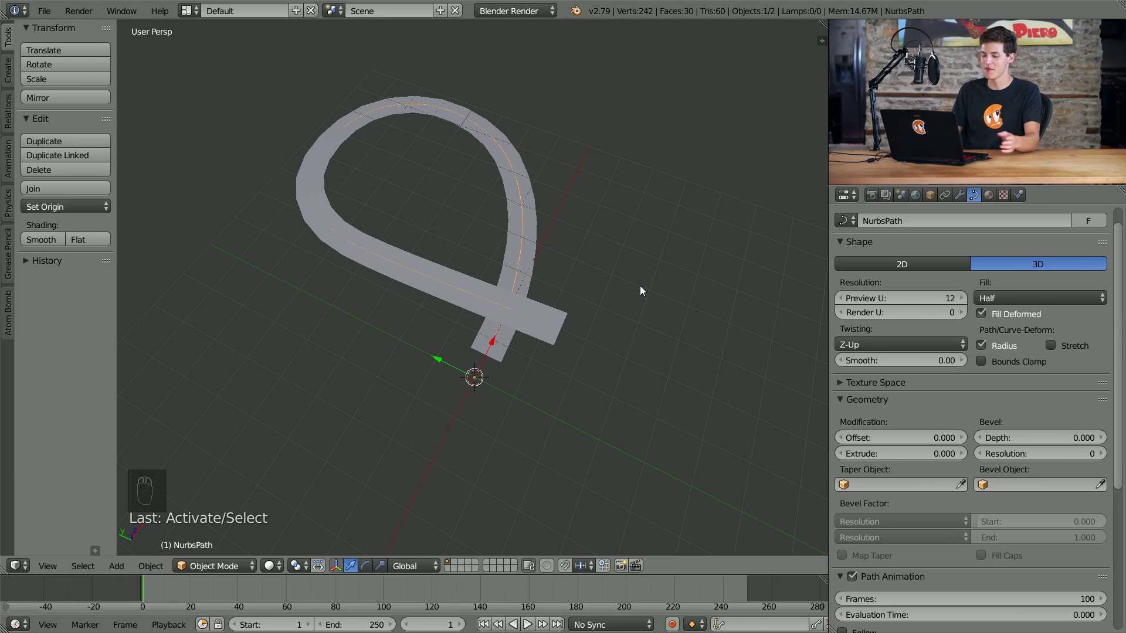
- On an empty layer, add a cube, stretch it into a long block and add loop cuts across it
click(455, 566)
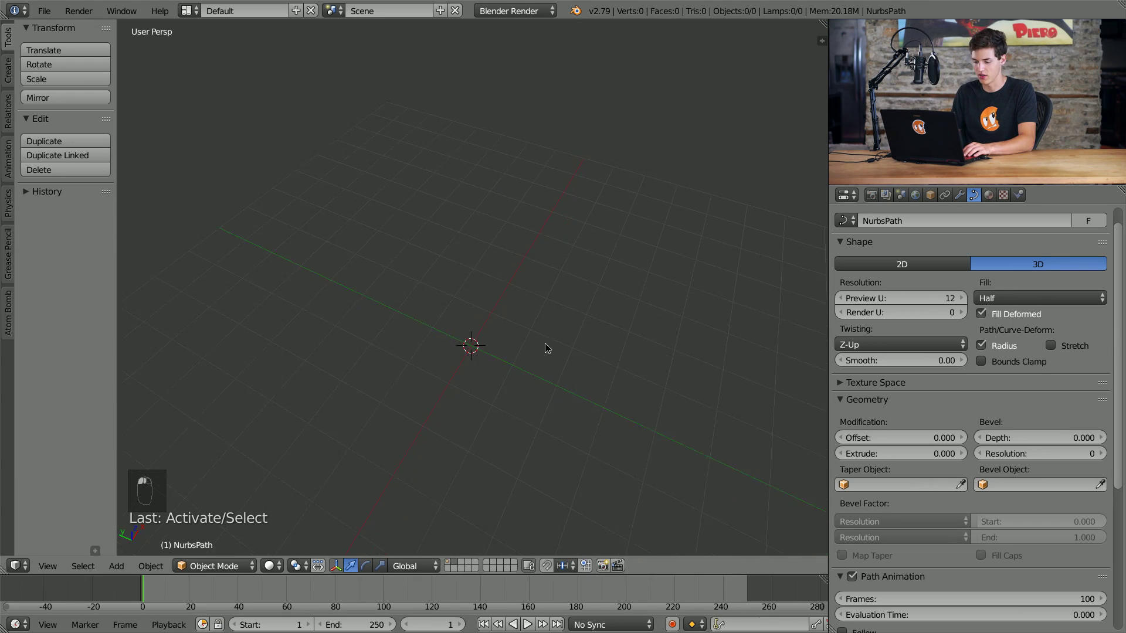
key(shift+a)
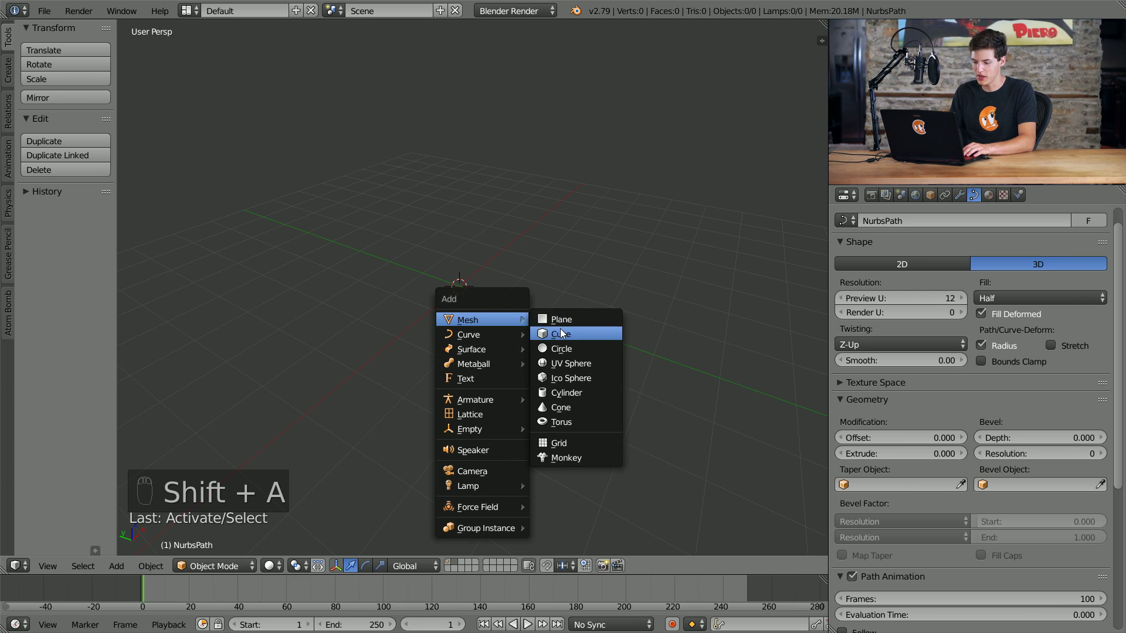
drag(511, 314, 470, 297)
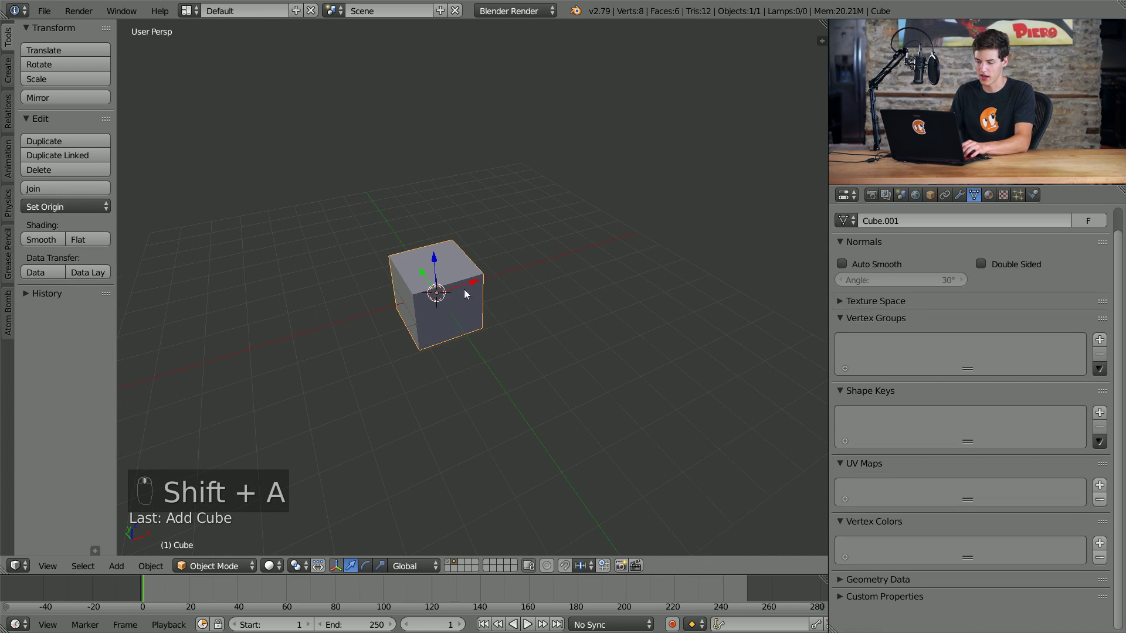
key(s)
key(Tab)
key(ctrl+r)
key(ctrl+r)
key(ctrl+r)
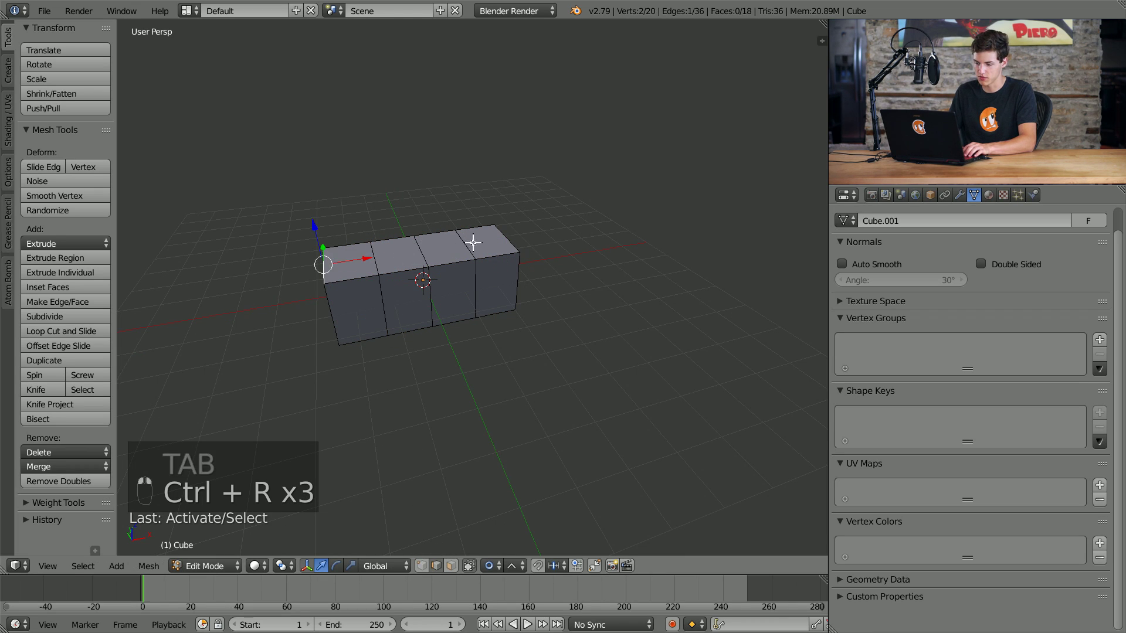
- Move vertices to slope the front and shape the block into a simple car body
key(g)
key(ctrl+z)
key(o)
key(g)
key(ctrl+z)
key(o)
key(g)
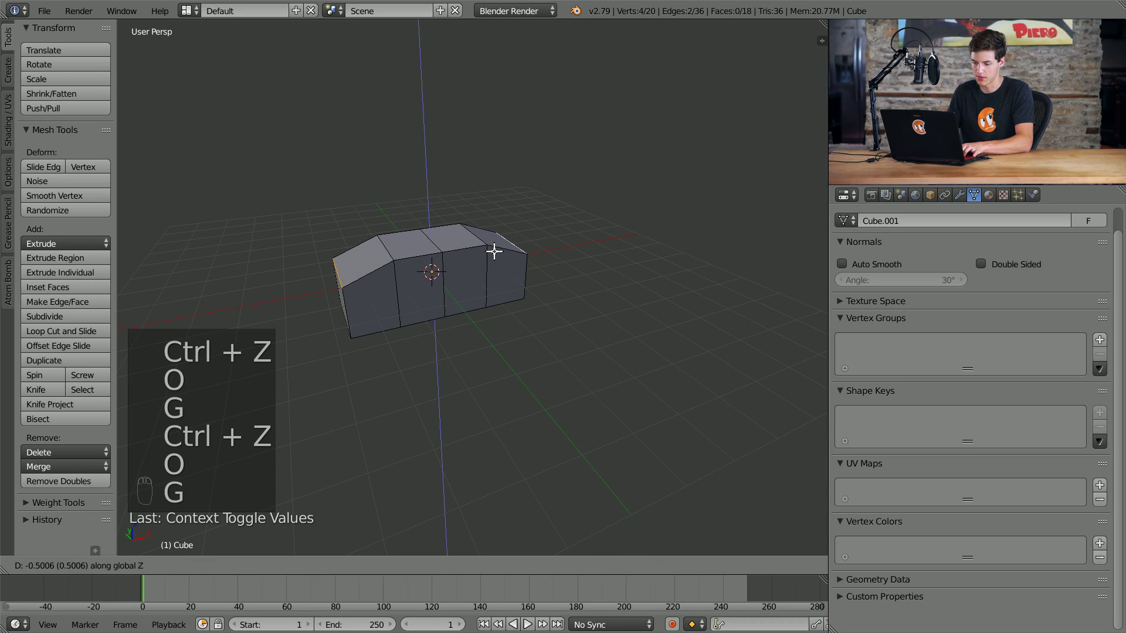
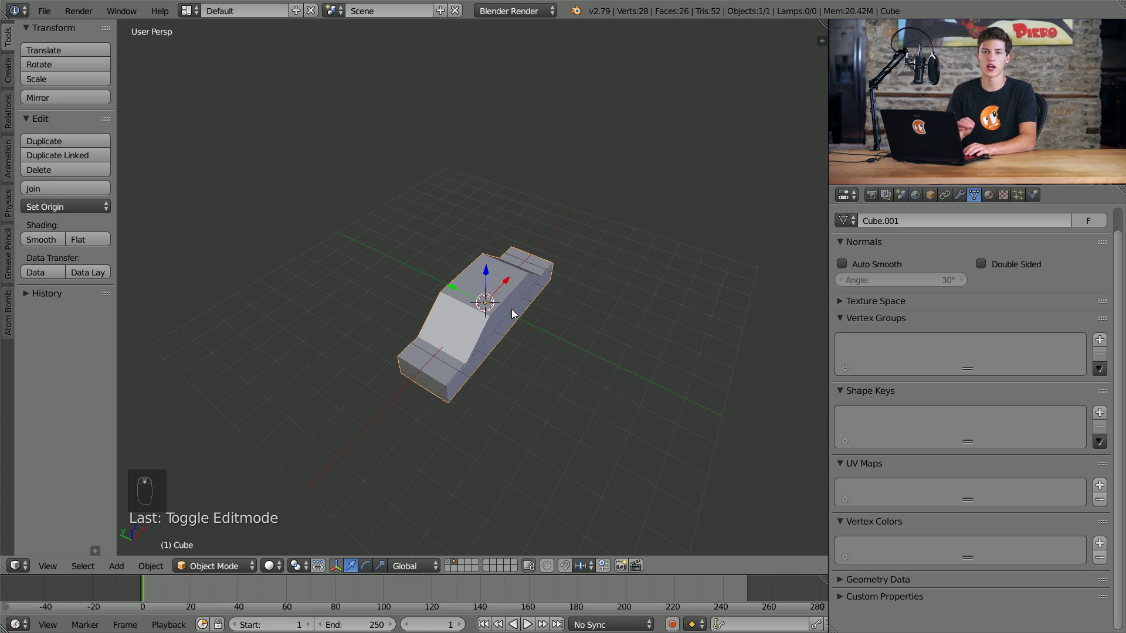
- Duplicate the car and place the copy beside the original
key(shift+d)
click(426, 276)
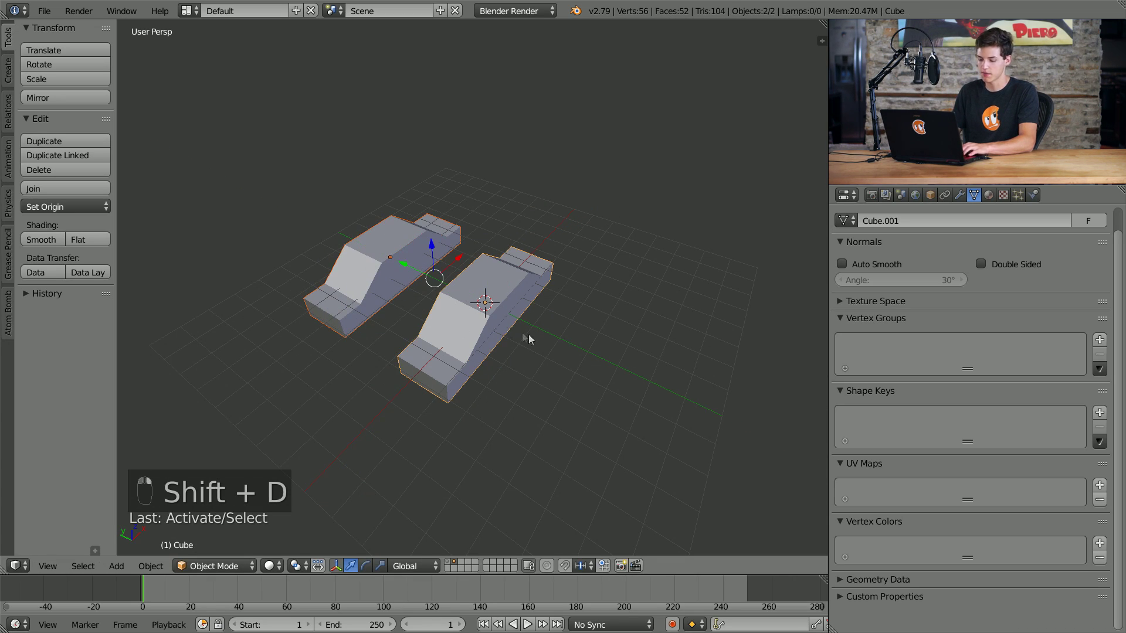
key(g)
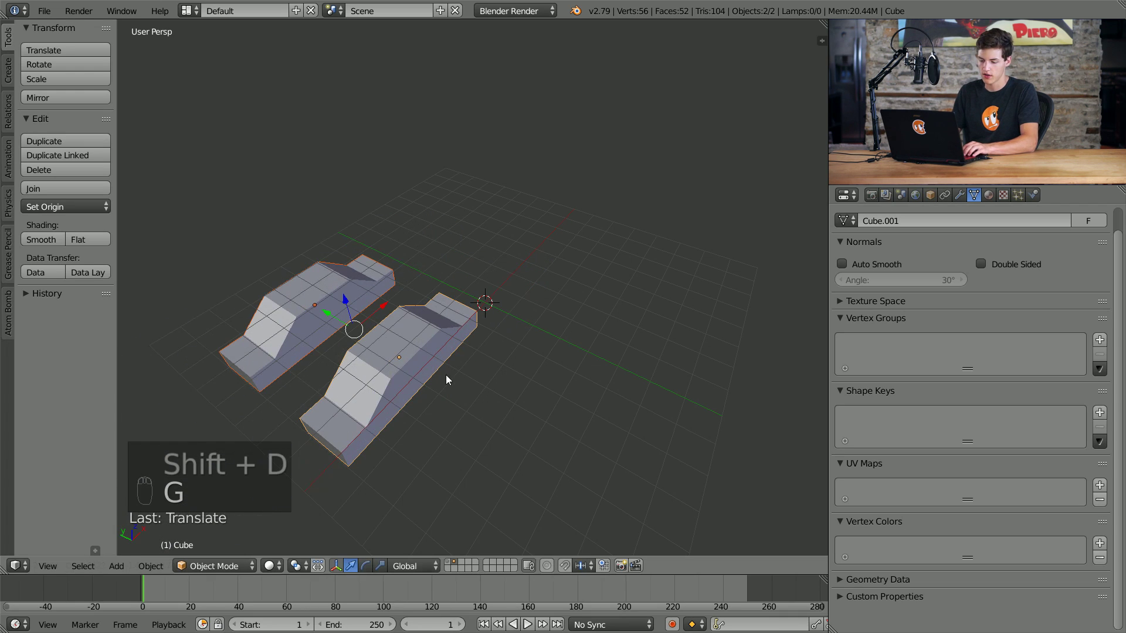
- Group both cars under the name 'Cars' and return to the road layer
key(ctrl+z)
key(ctrl+g)
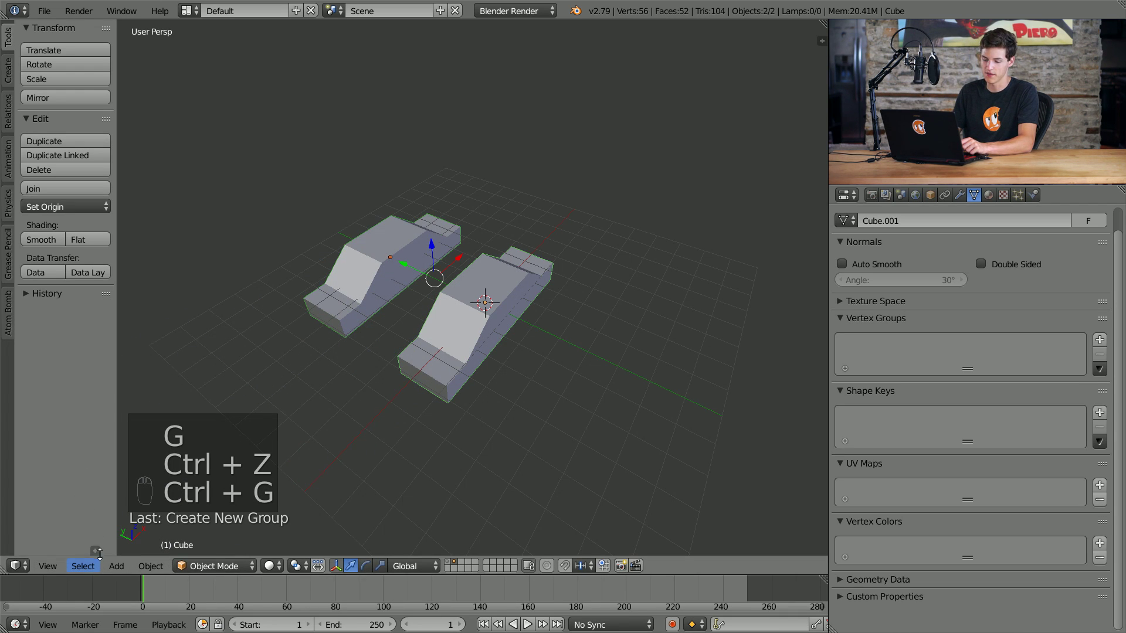
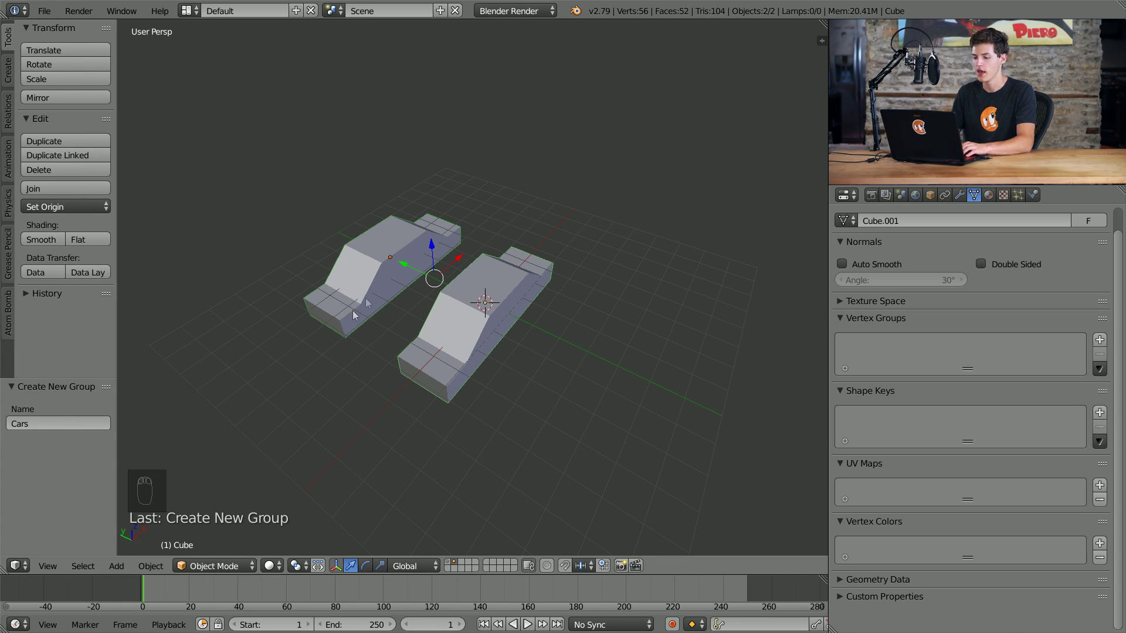
key(Delete)
- Add a plane at the road start, rotate it 90° on Y, shrink it and raise it along Z
drag(363, 280, 478, 271)
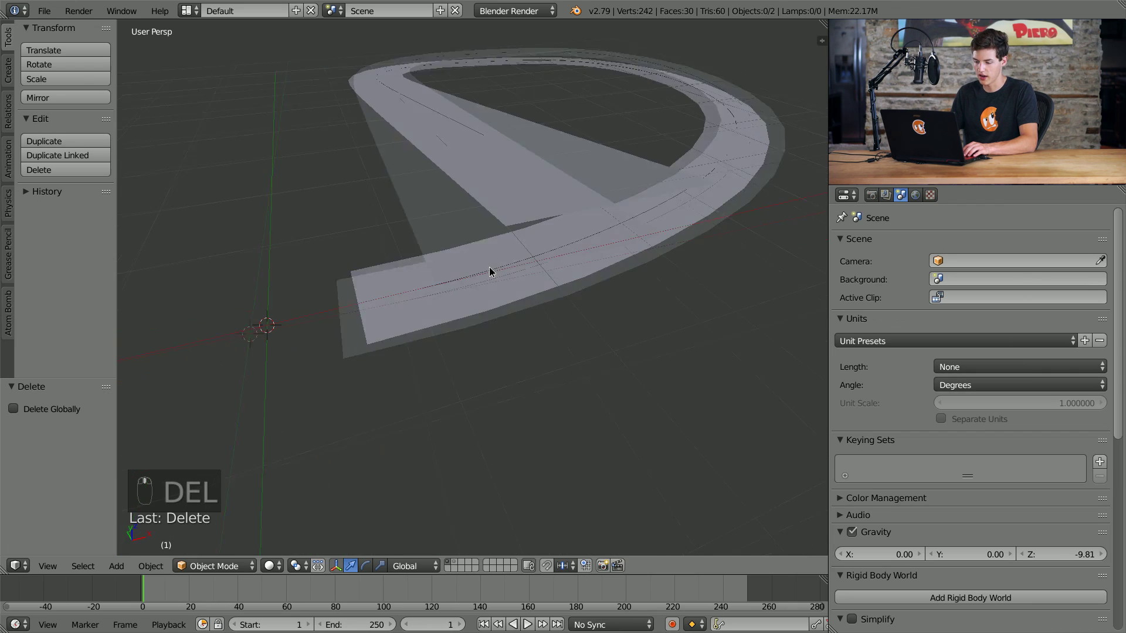
key(shift+a)
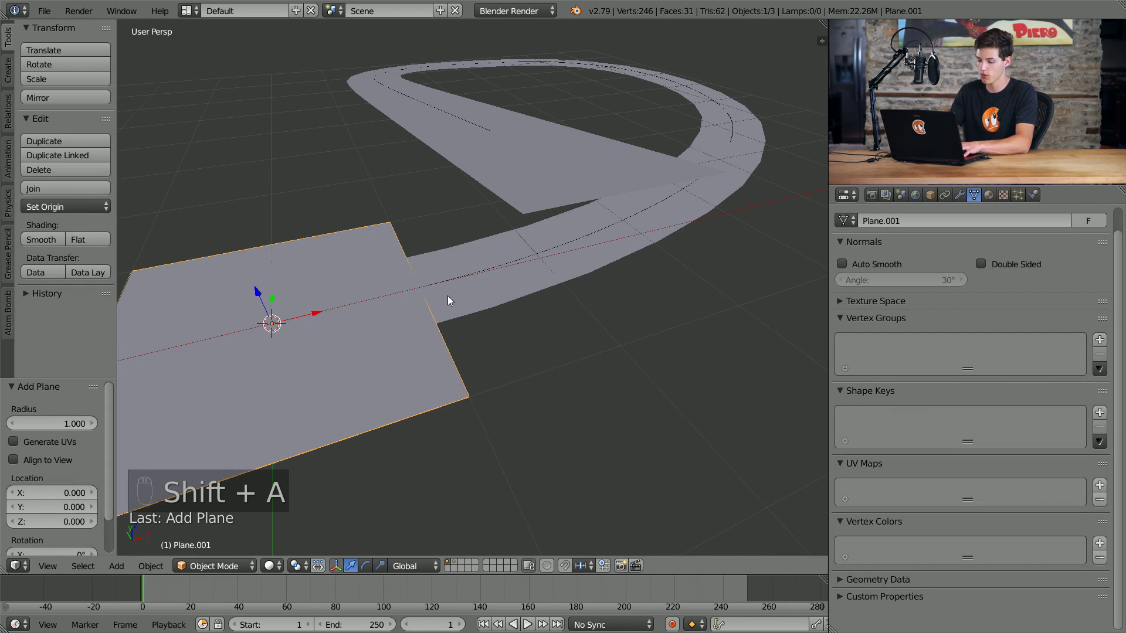
key(r)
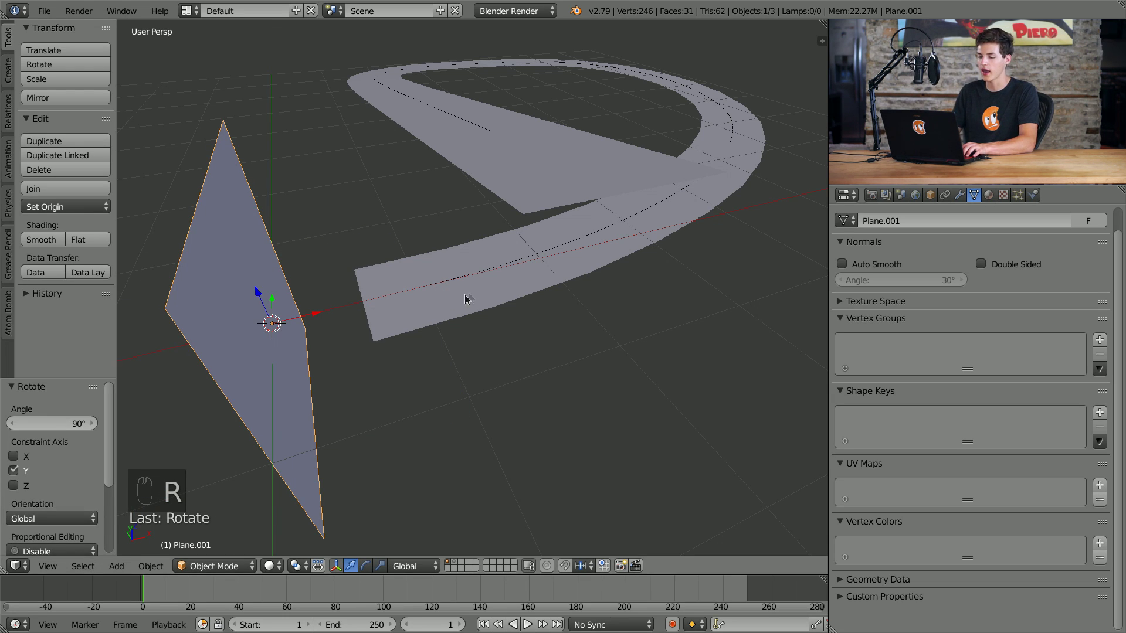
key(s)
key(s)
key(s)
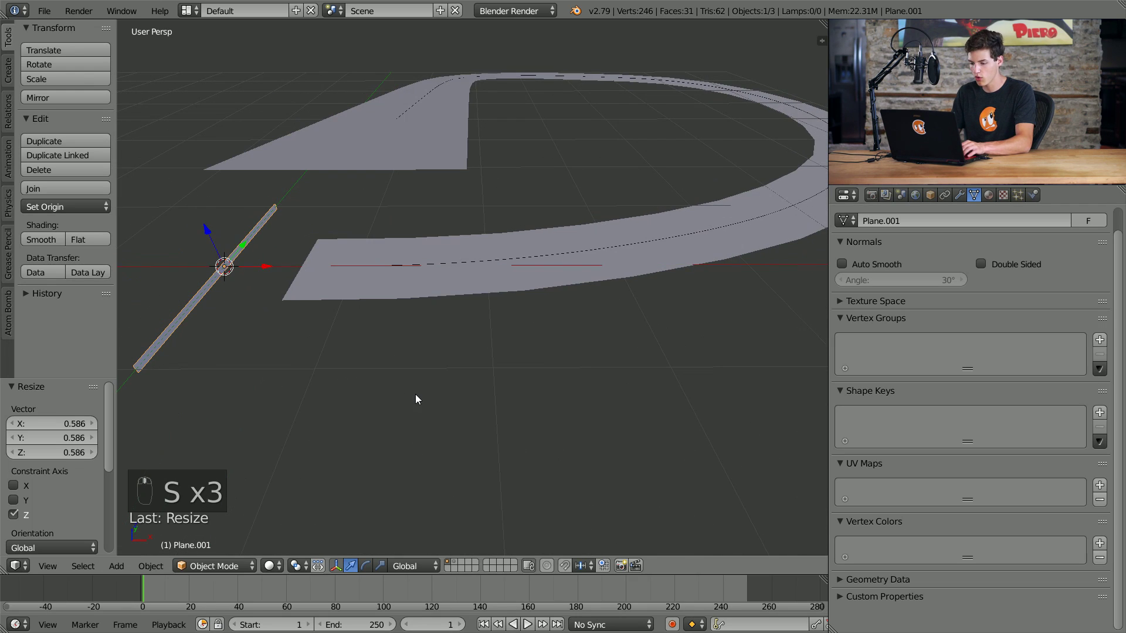
key(s)
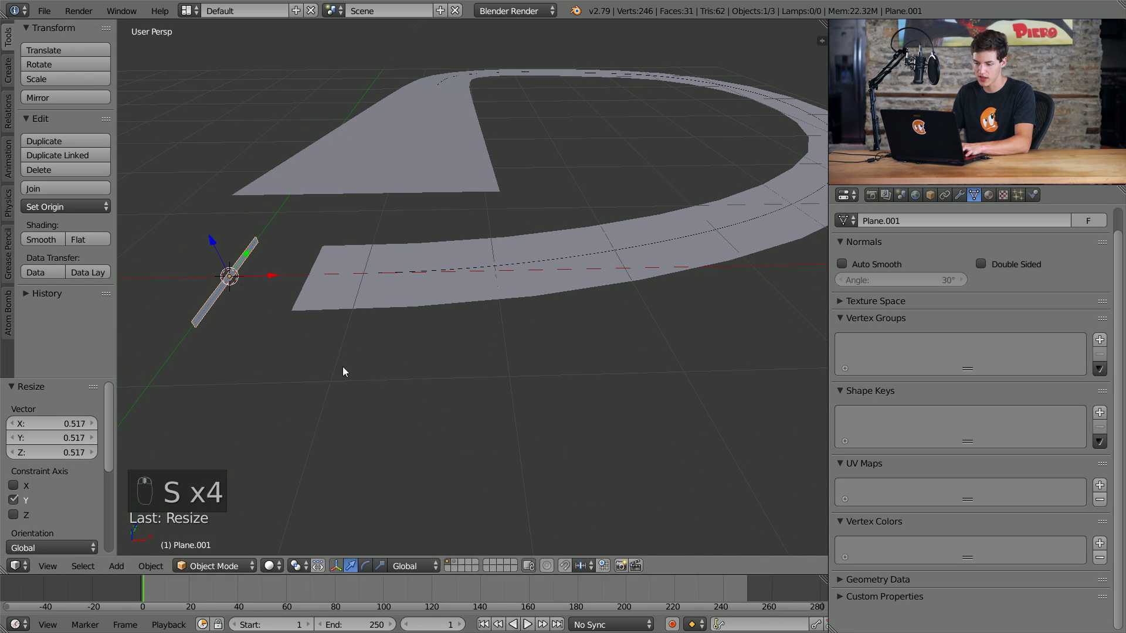
key(s)
- Give the emitter plane a new particle system in the Particles tab
drag(381, 385, 402, 373)
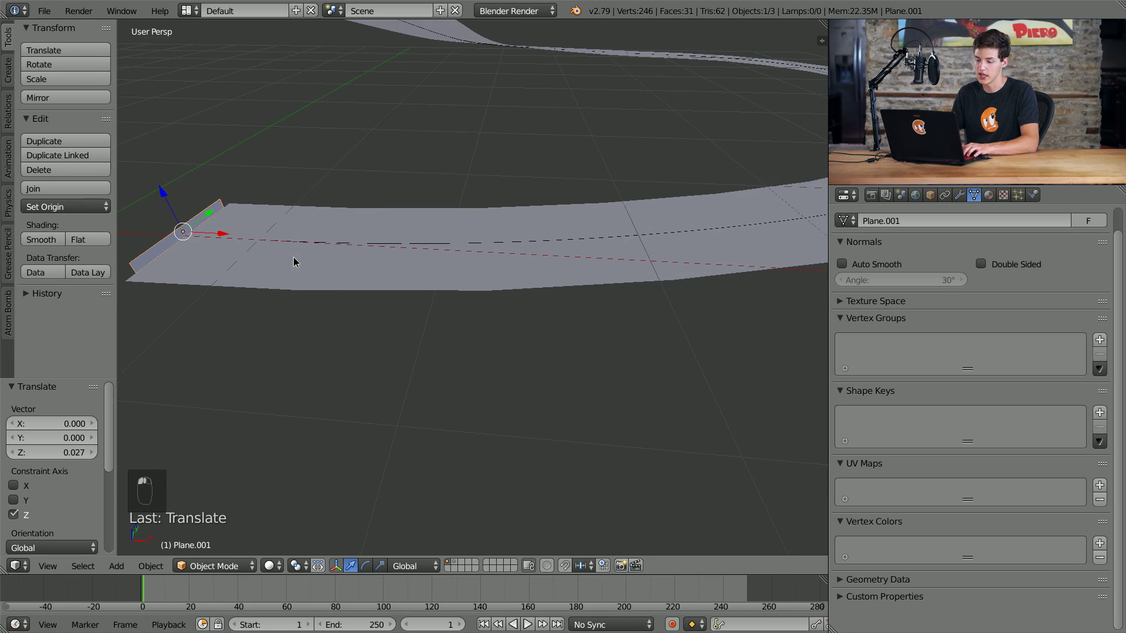
middle_click(338, 267)
middle_click(376, 265)
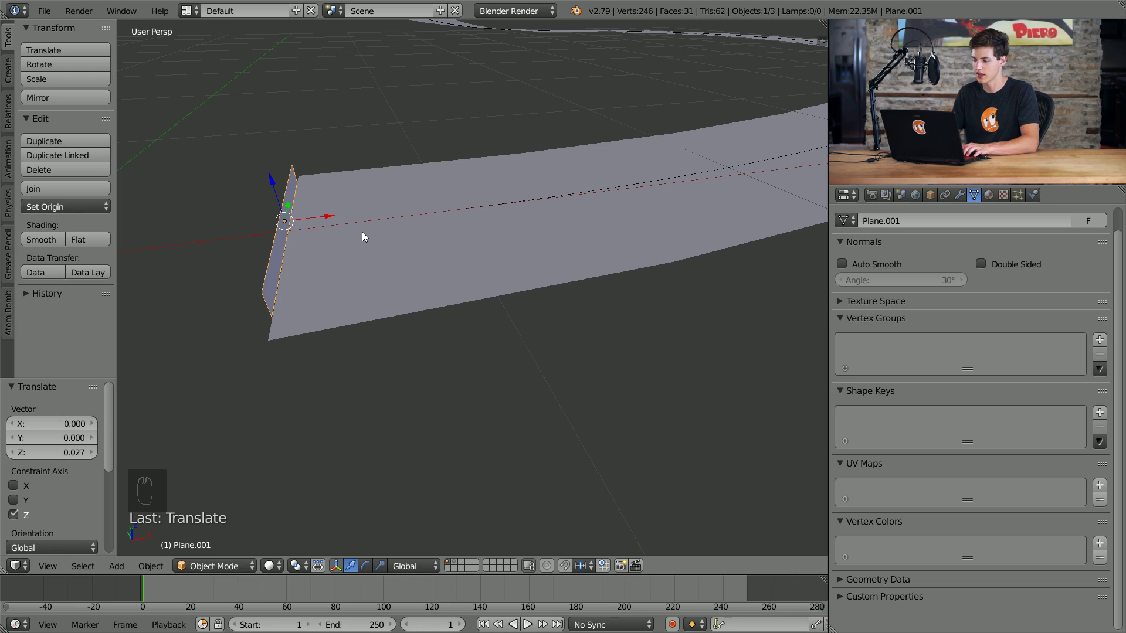
drag(368, 242, 1022, 199)
- Preview the particles spraying from the emitter plane, orbiting around the road to watch
drag(1022, 199, 442, 377)
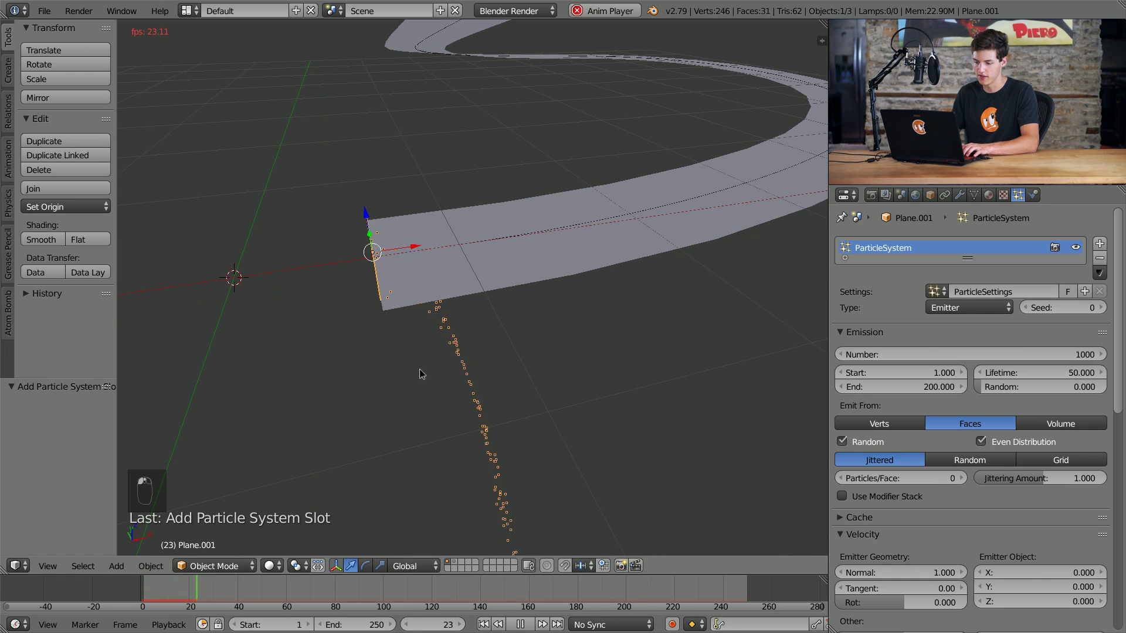
click(406, 371)
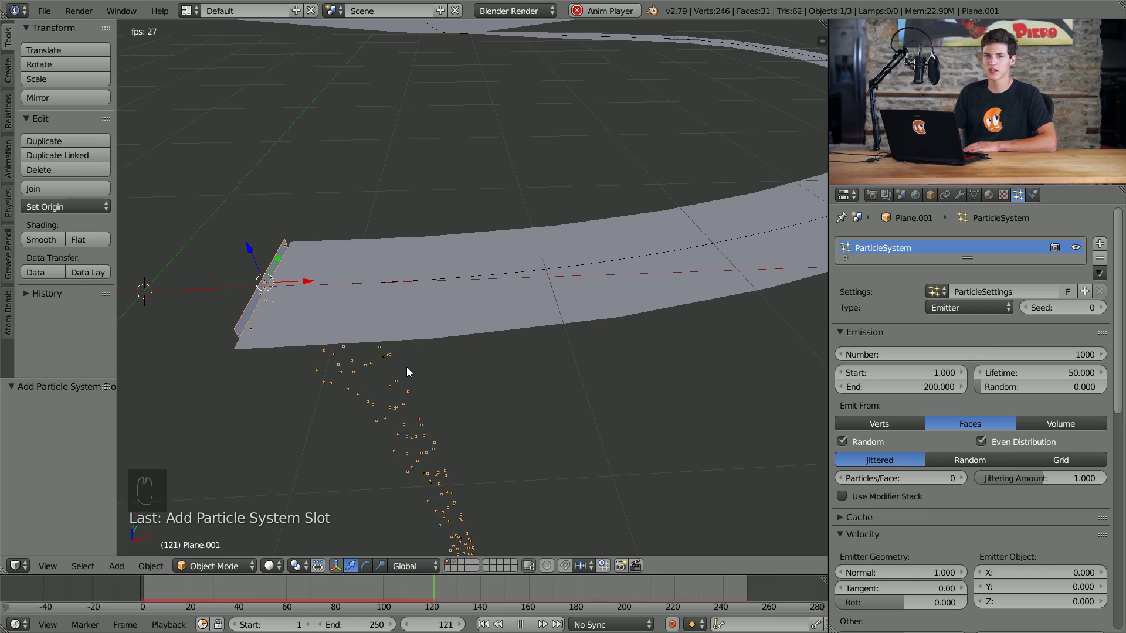
middle_click(440, 395)
middle_click(825, 77)
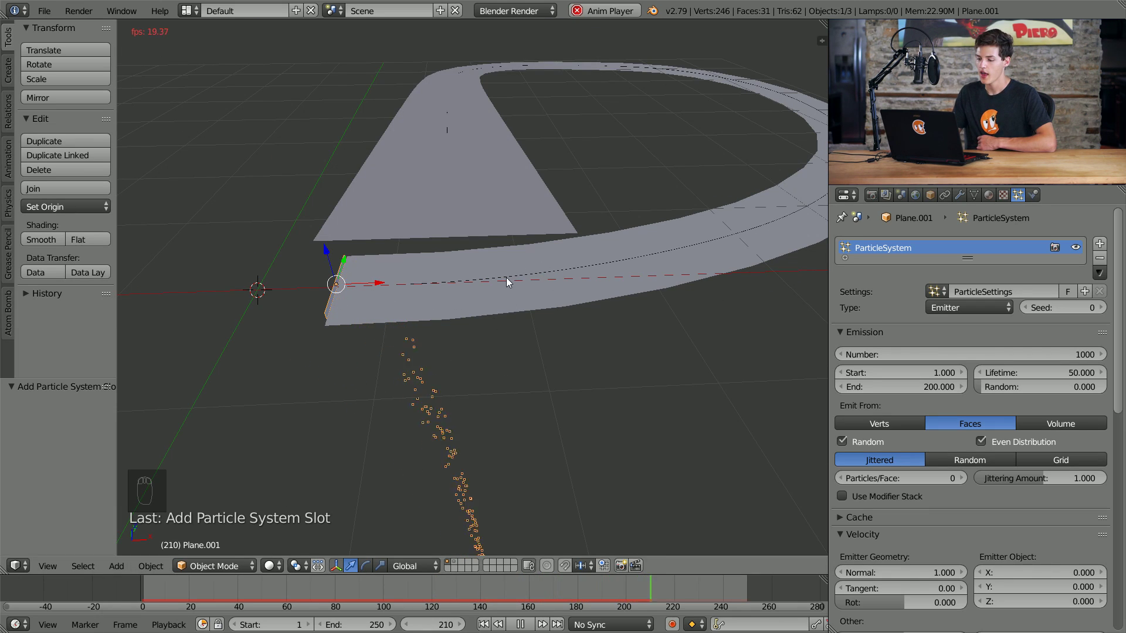
drag(509, 281, 979, 196)
- Give the NurbsPath road curve a Force Field of type Curve Guide in Physics
right_click(979, 195)
right_click(1021, 197)
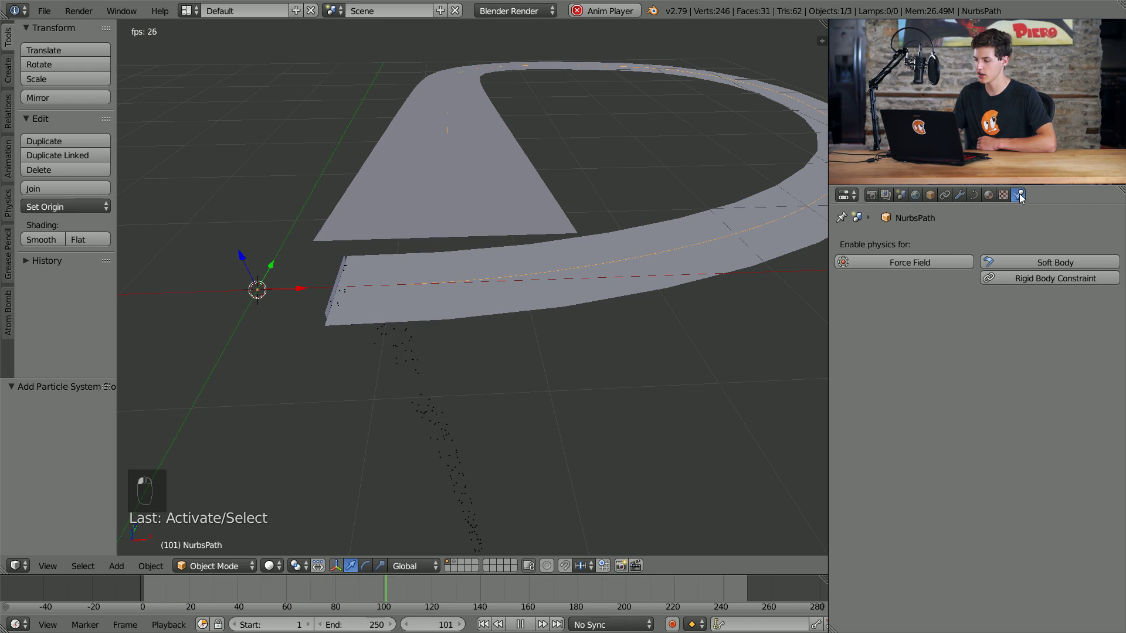
double_click(925, 266)
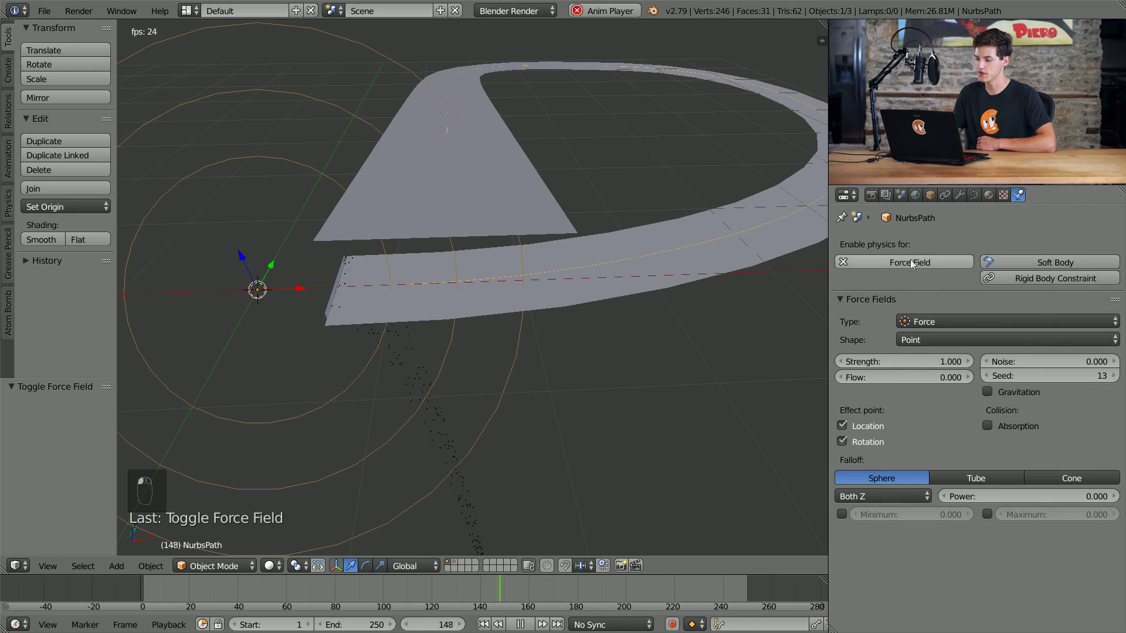
click(938, 333)
click(932, 323)
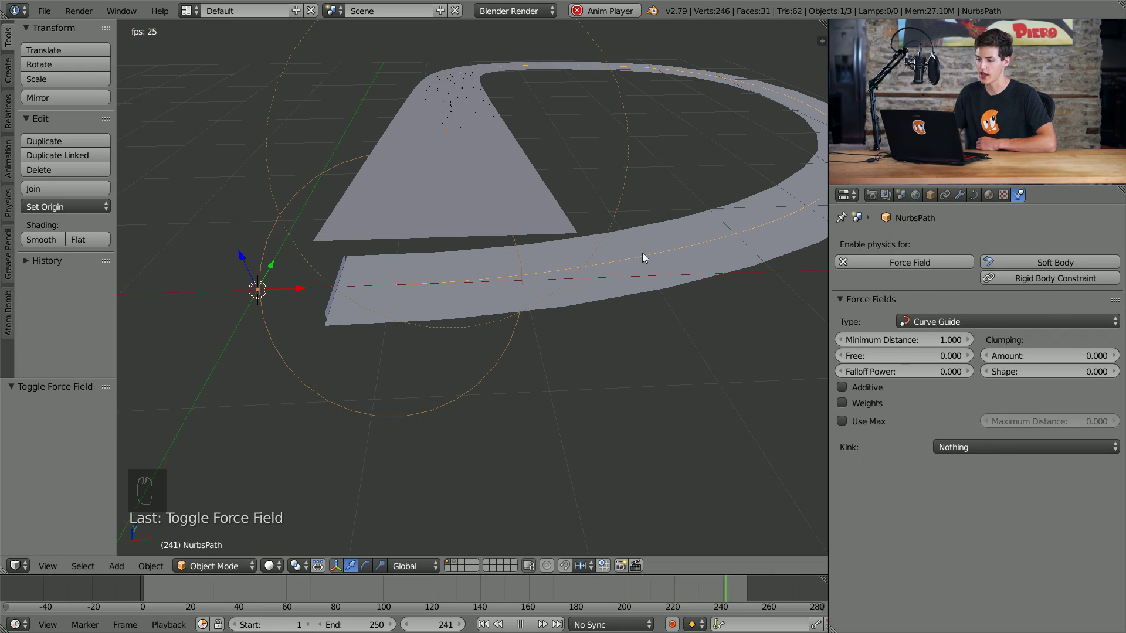
- Orbit the view to watch the particles now flowing along the looping road
middle_click(588, 247)
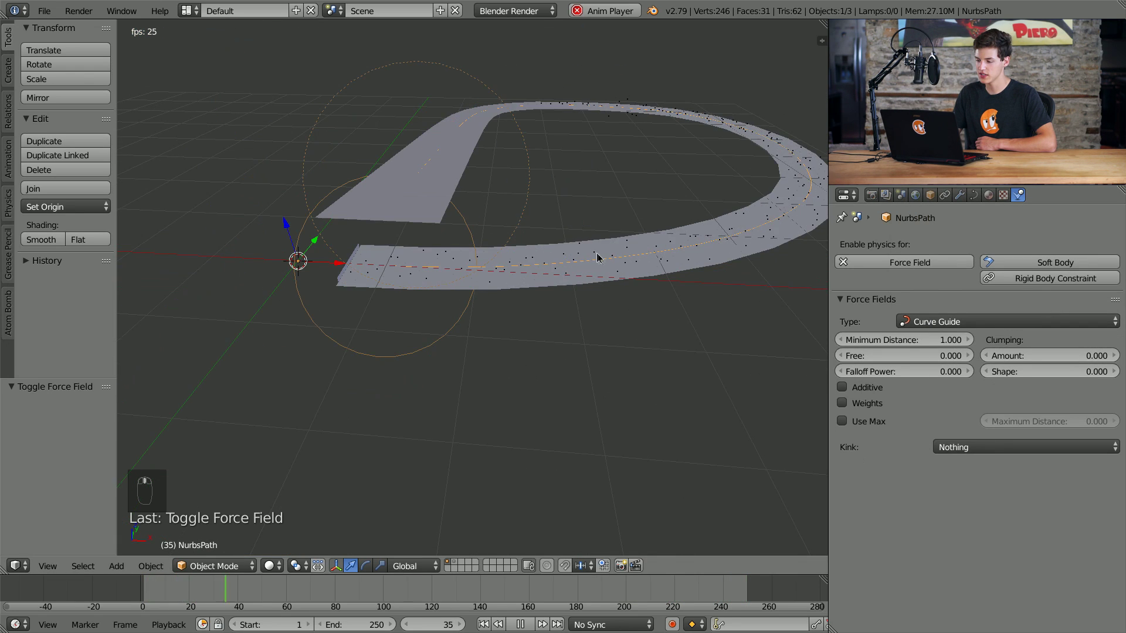
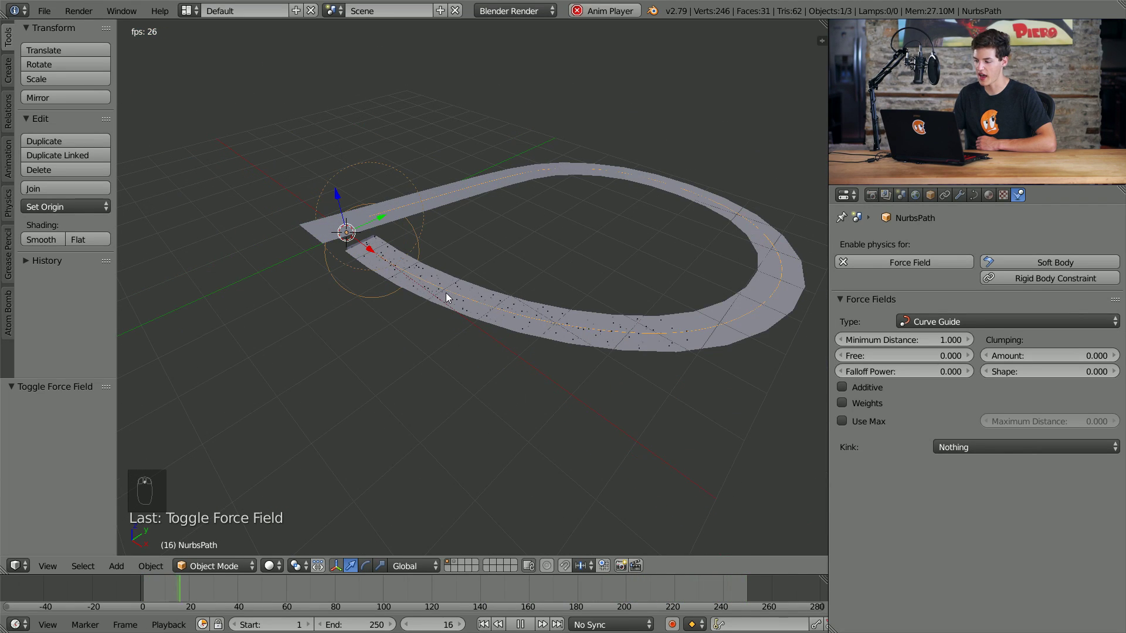
drag(449, 296, 428, 271)
drag(473, 254, 438, 284)
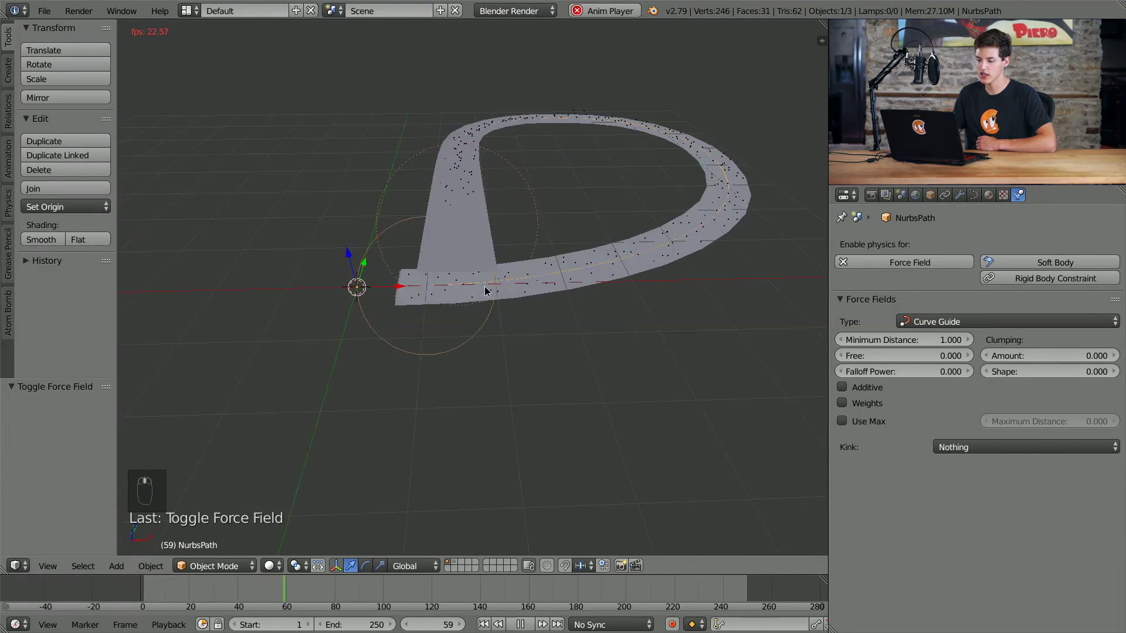
- Set the emitter plane's particle Lifetime to 1000 and Number to 50
right_click(440, 319)
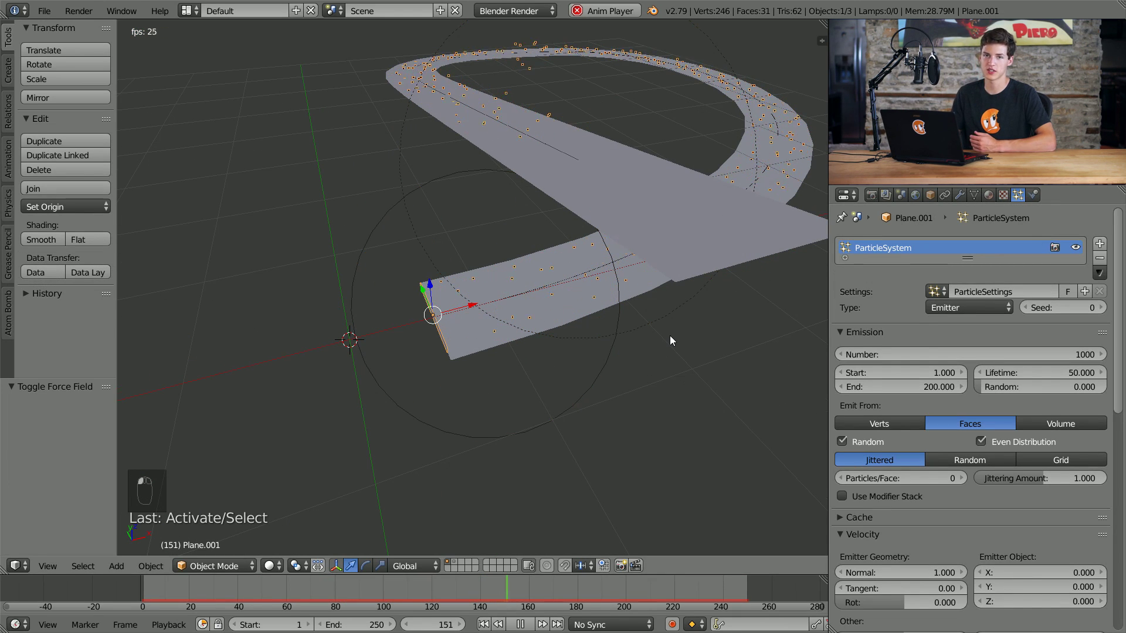
click(672, 340)
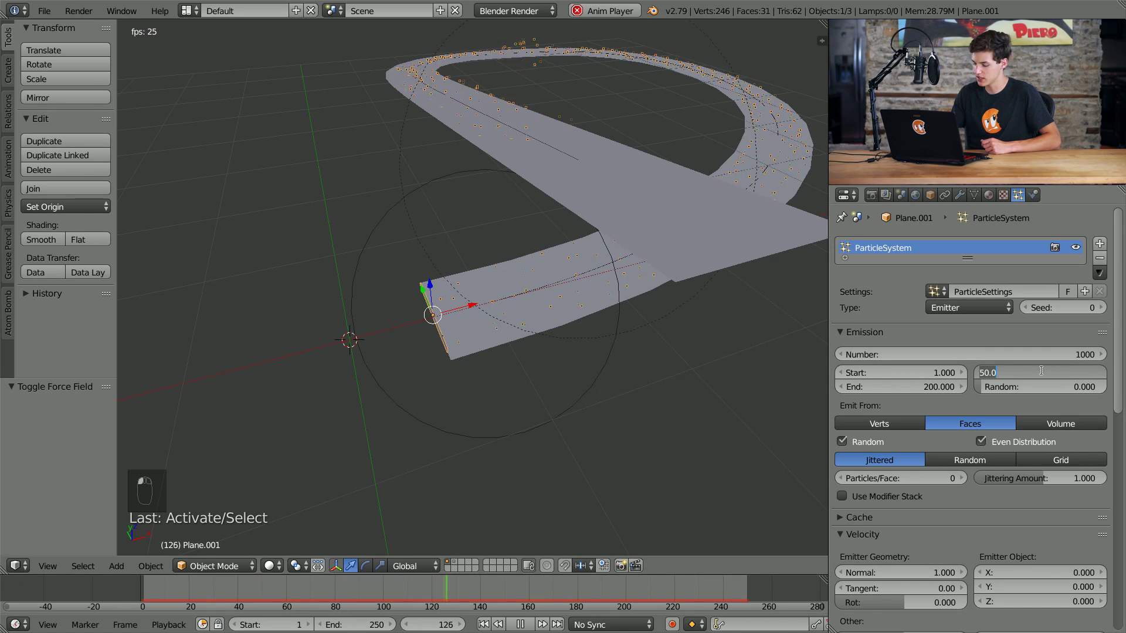
key(KP_0)
key(KP_0)
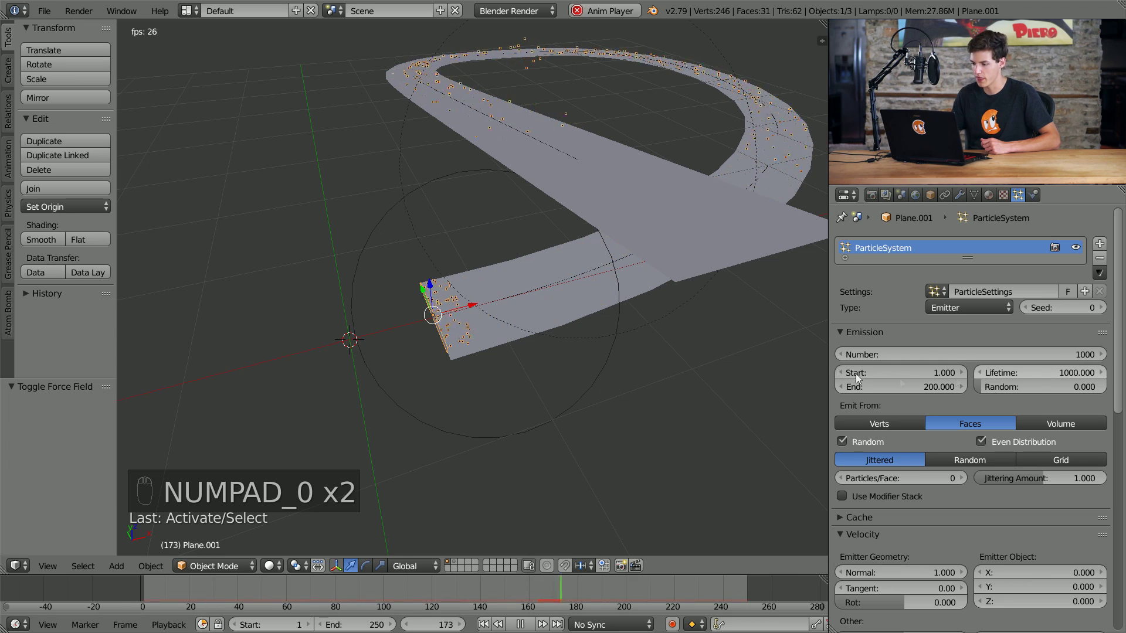
- Orbit and zoom around the road loop to check the sparse particle stream
drag(506, 218, 581, 224)
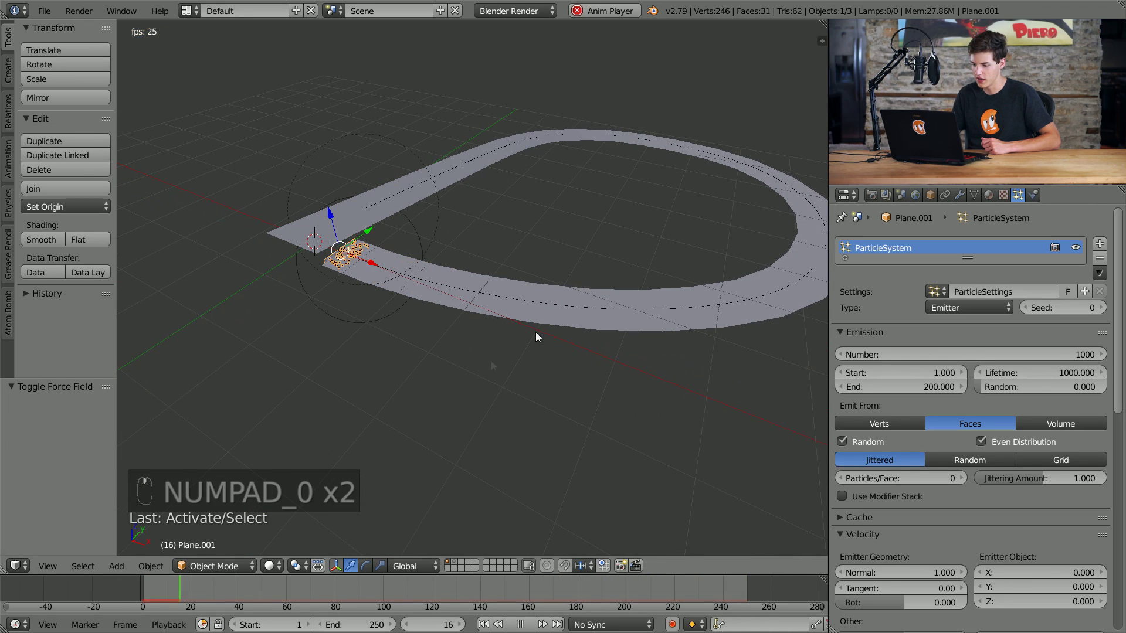
scroll(up, 3)
drag(450, 353, 452, 357)
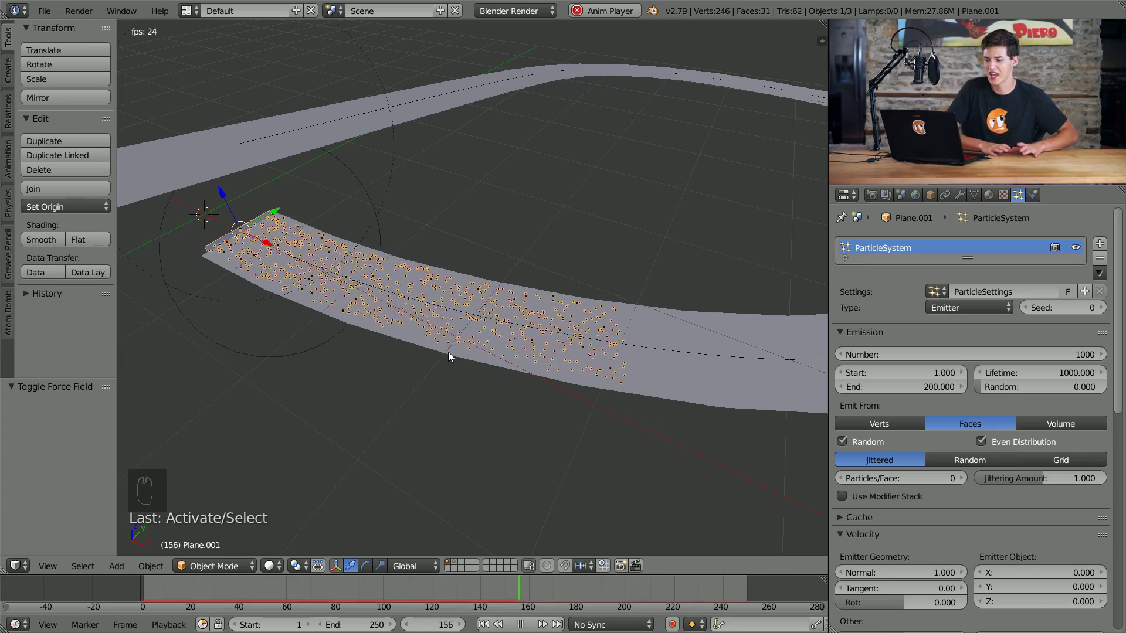
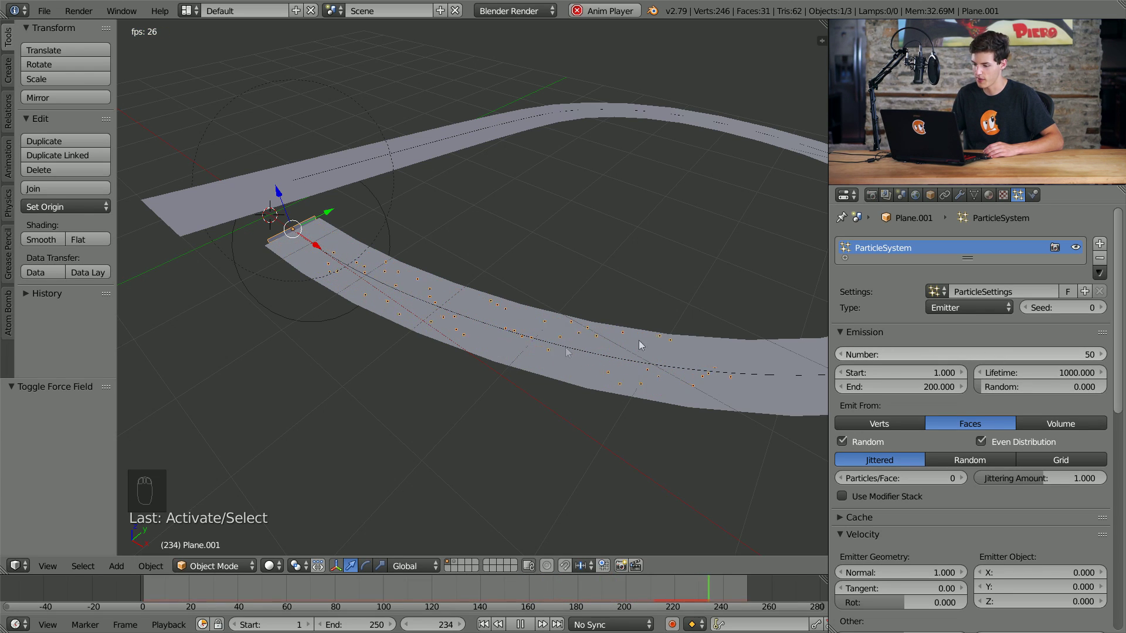
drag(473, 293, 495, 277)
click(495, 276)
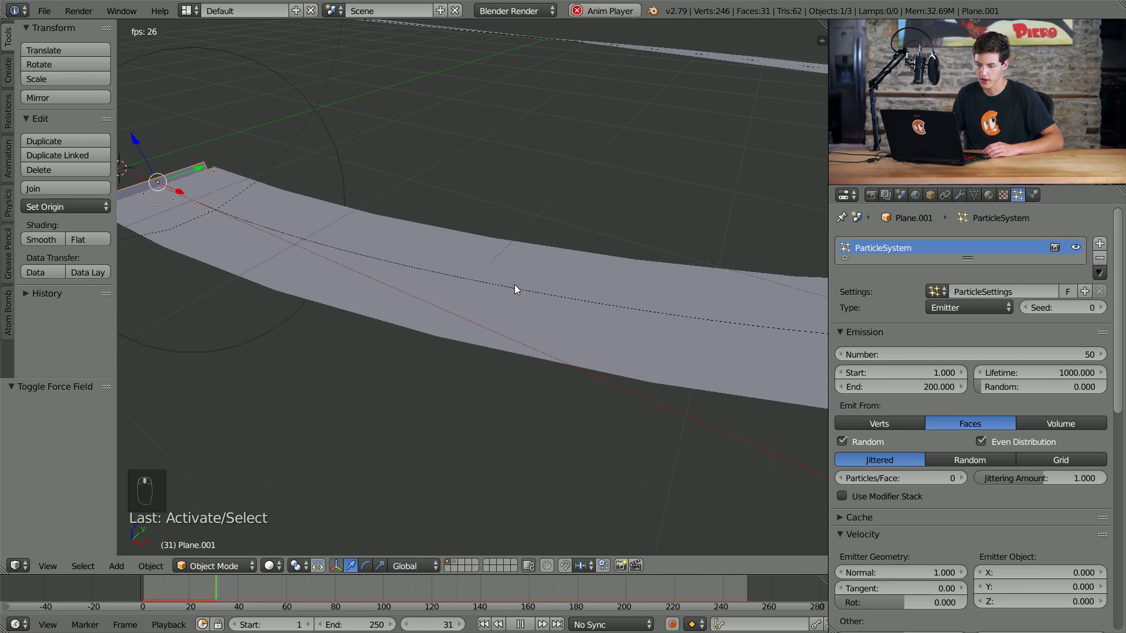
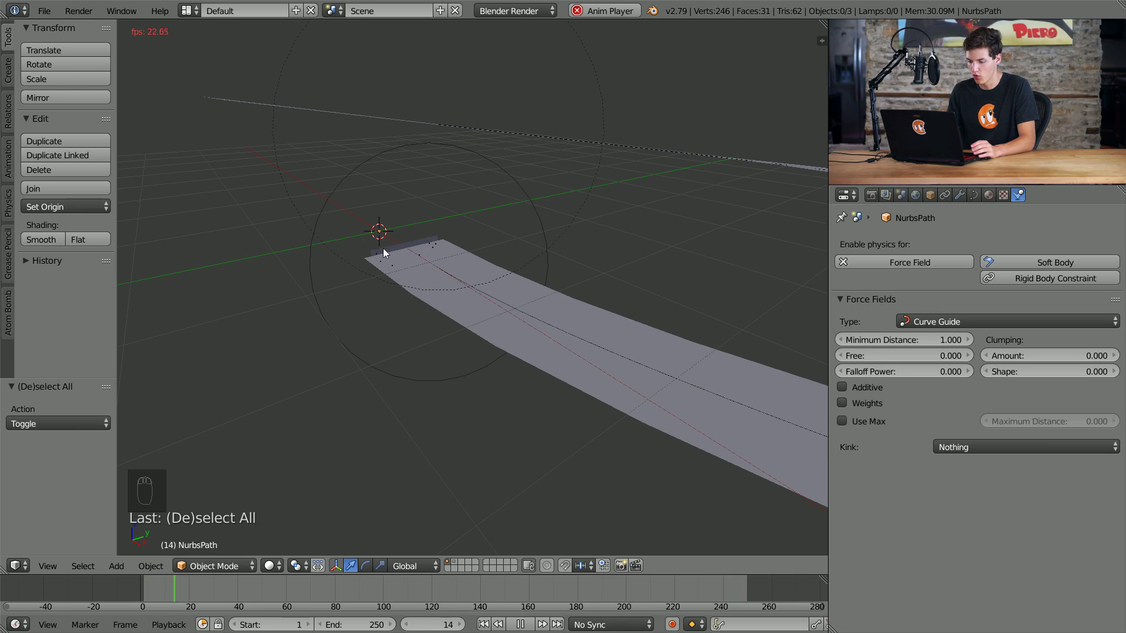
- Switch the emitter's particle Render mode from Halo to Object, then try Group
right_click(414, 246)
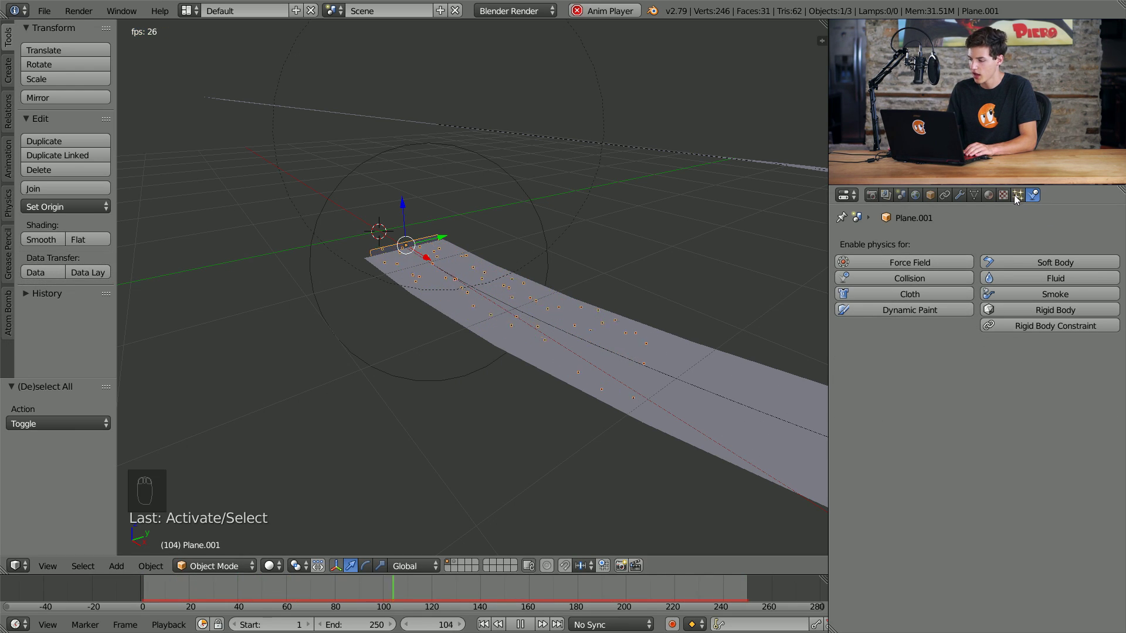
click(1022, 198)
drag(1037, 370, 1029, 409)
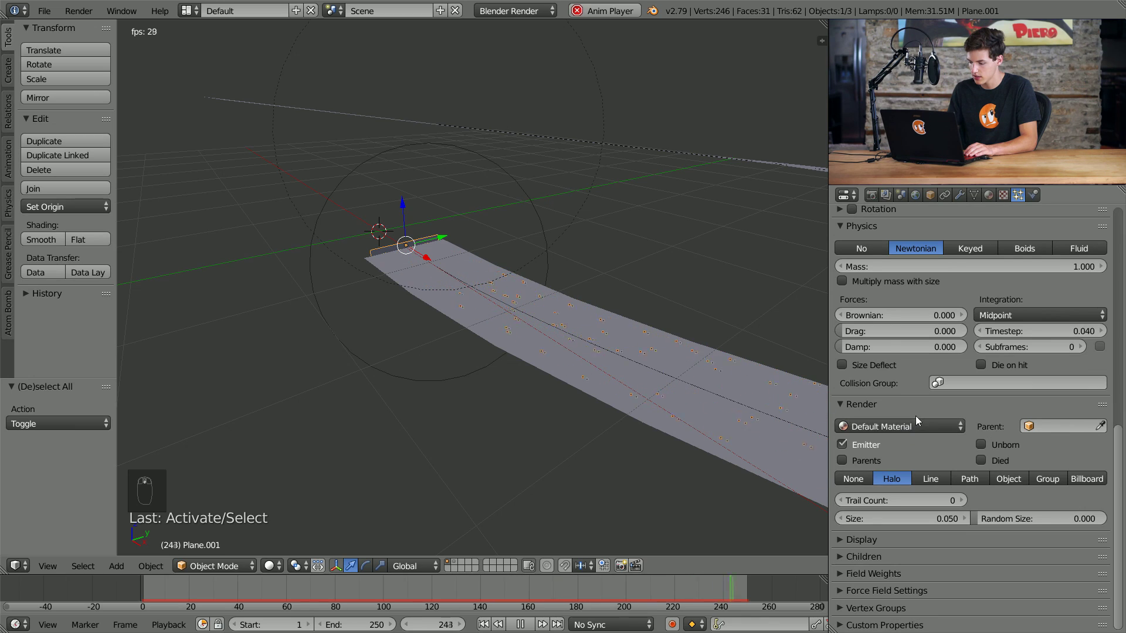
drag(883, 544, 946, 432)
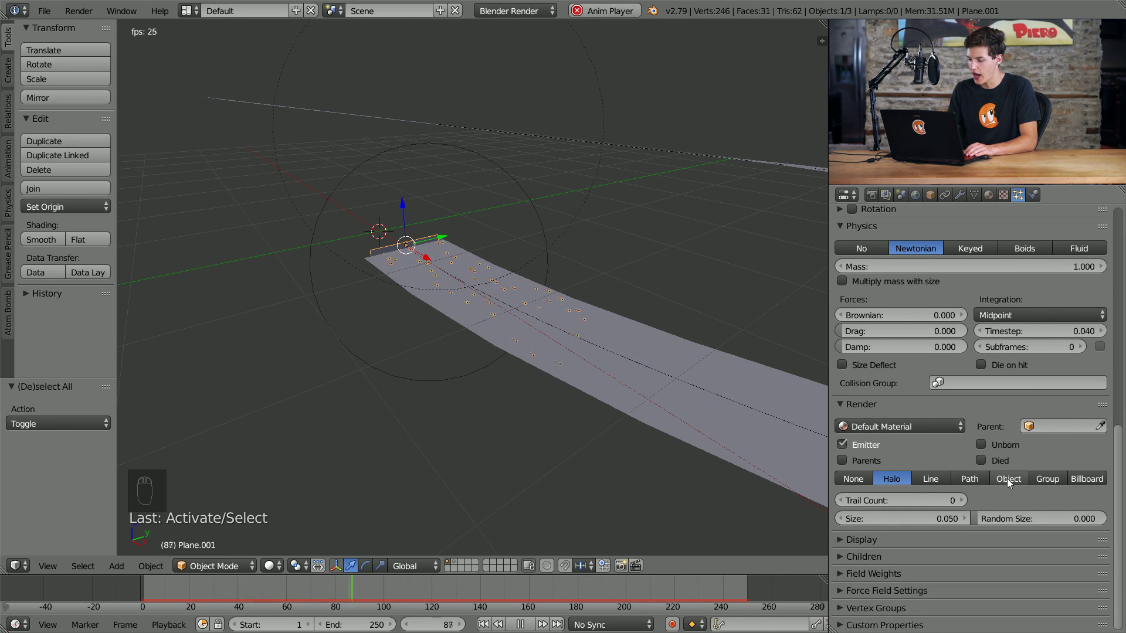
click(1010, 481)
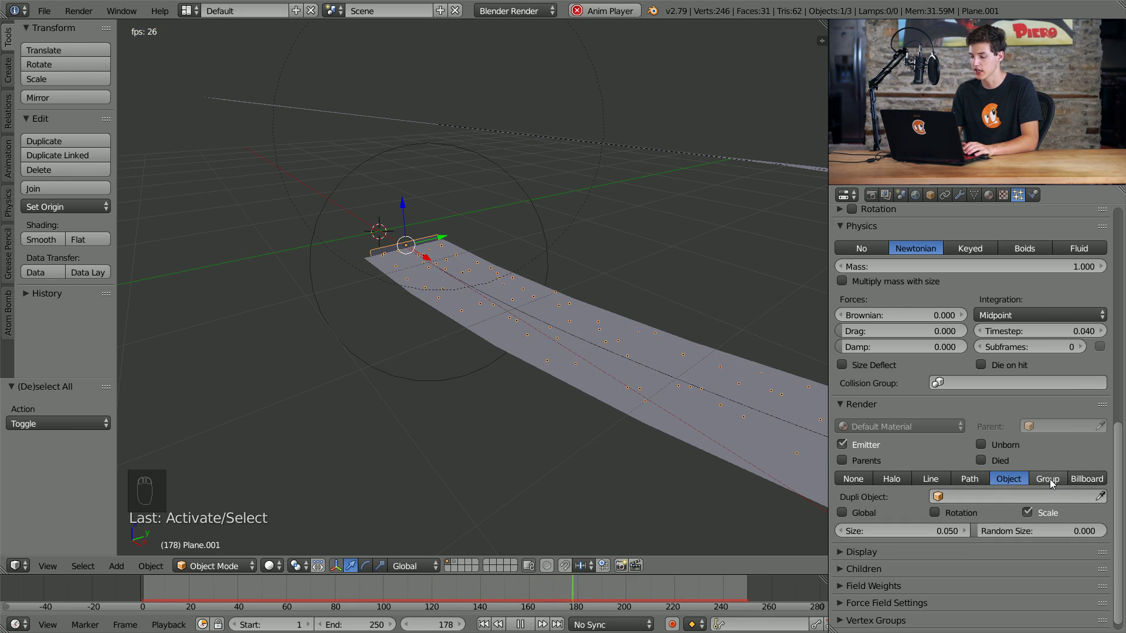
click(1053, 481)
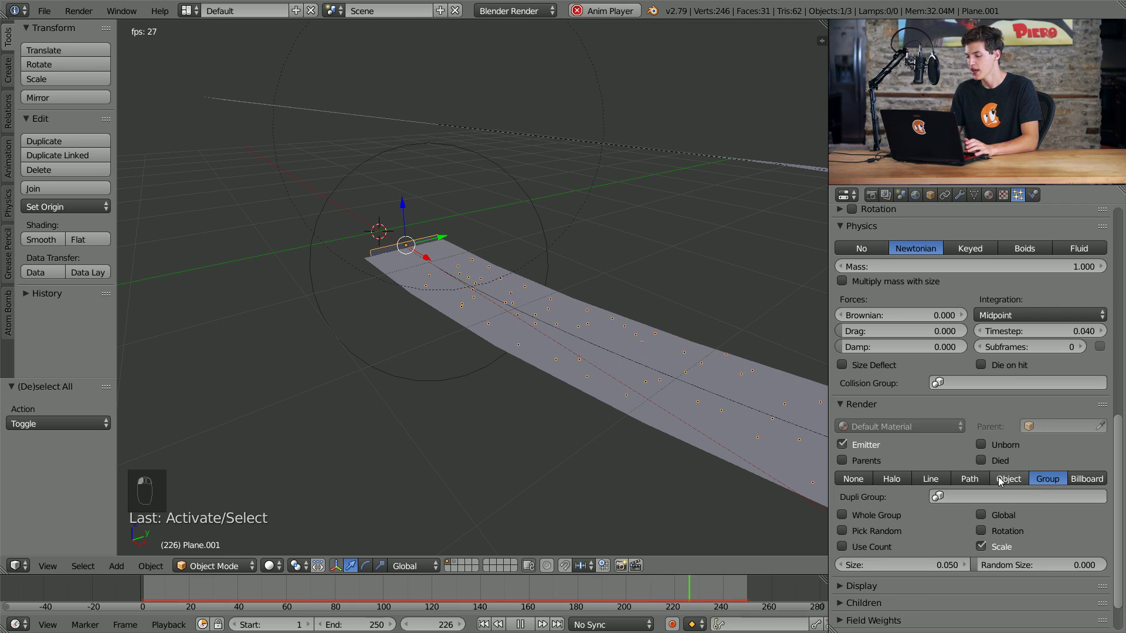
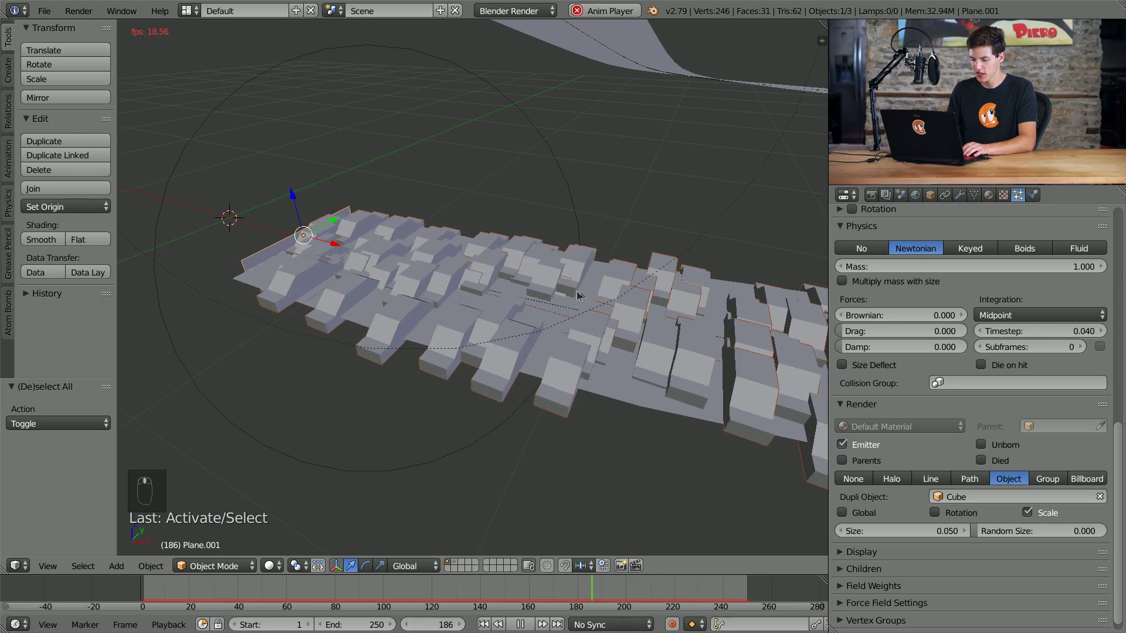
- Orbit and zoom over the road now streaming with cube copies
middle_click(618, 311)
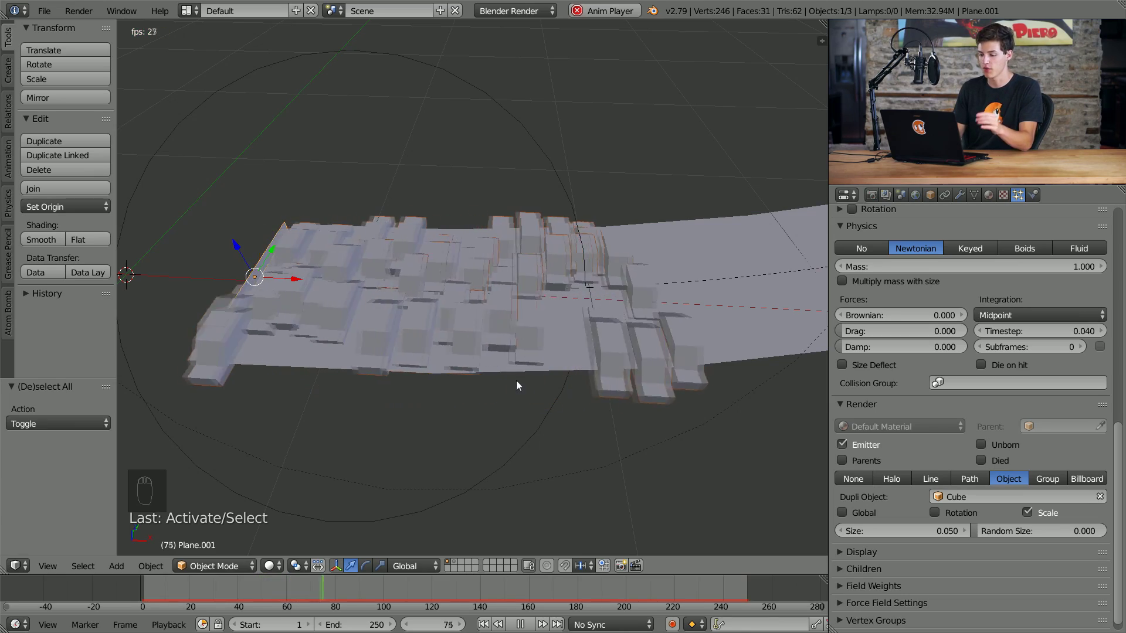
middle_click(459, 477)
drag(462, 477, 529, 388)
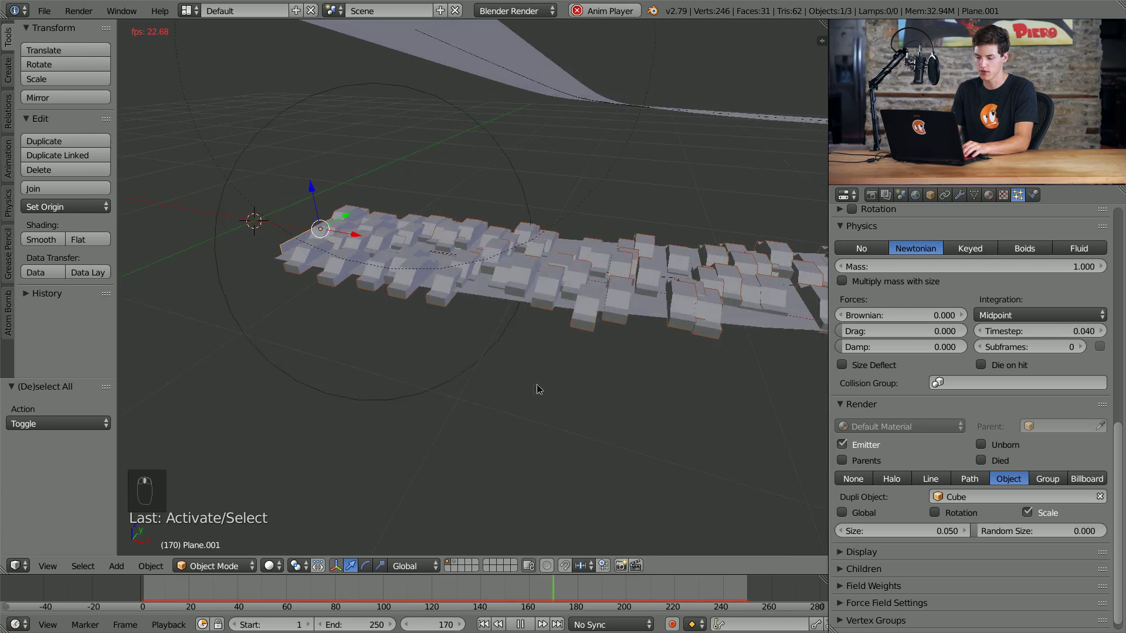
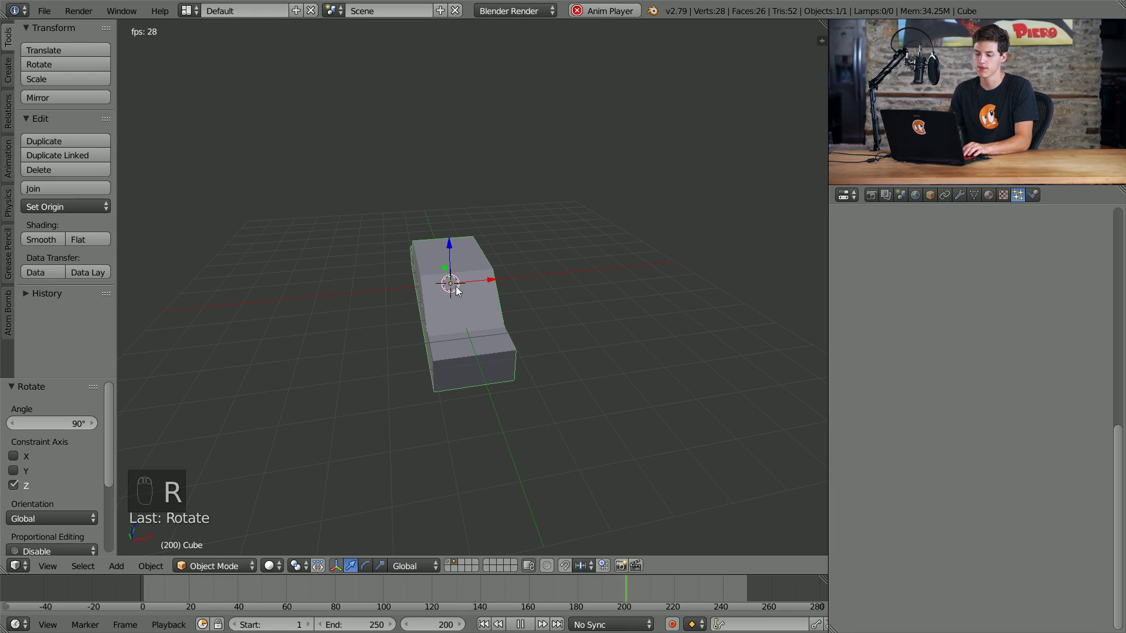
- Apply the car's 90-degree Z rotation to the object with Ctrl+A Rotation
key(ctrl+a)
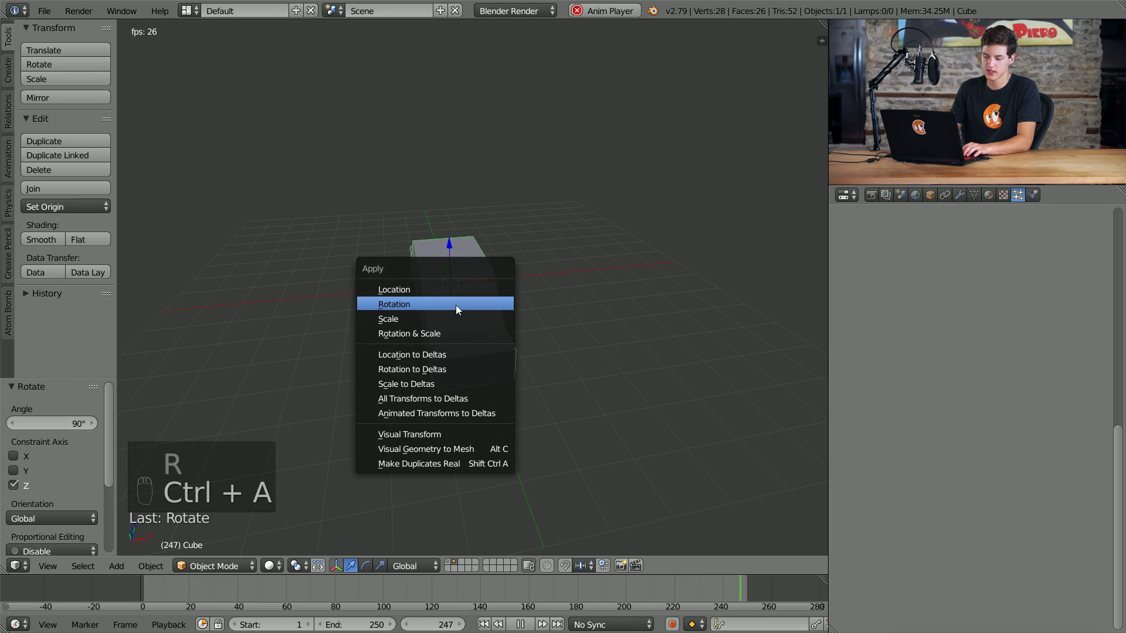
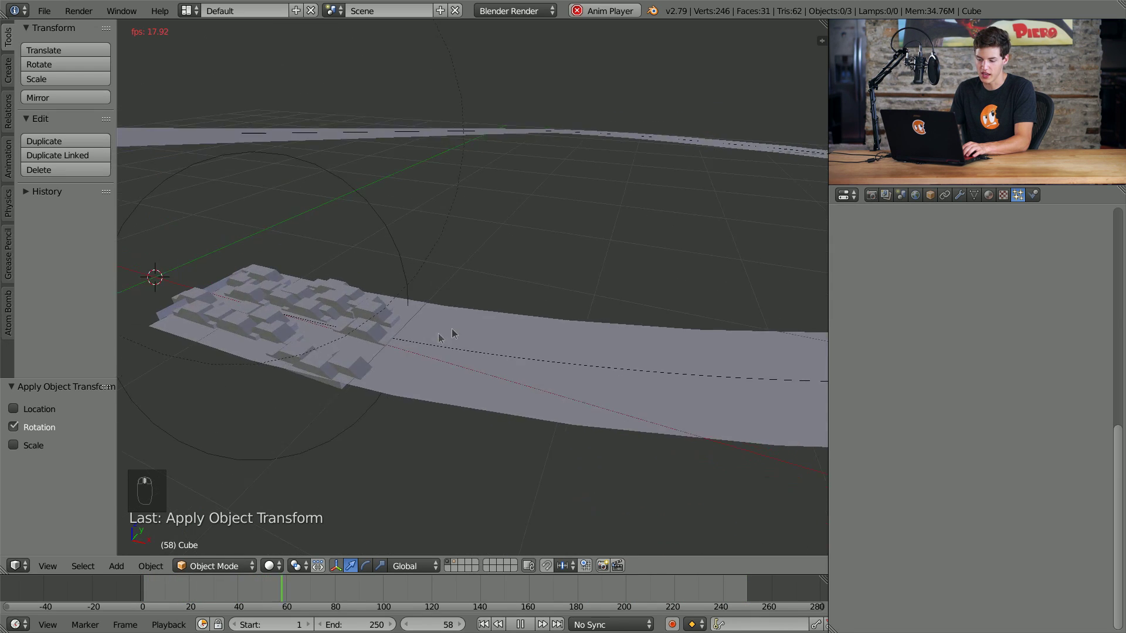
- Reduce the emitter's particle Size from 0.050 to 0.020 for small cars on the road
click(449, 337)
middle_click(349, 377)
middle_click(355, 373)
drag(356, 376, 420, 330)
drag(420, 329, 896, 494)
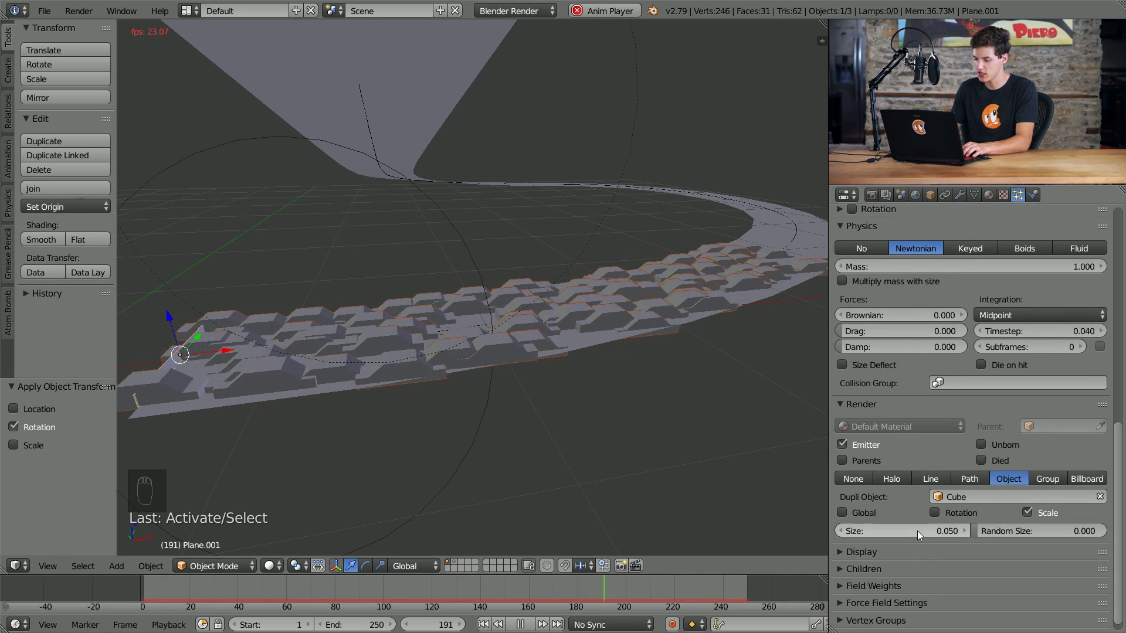
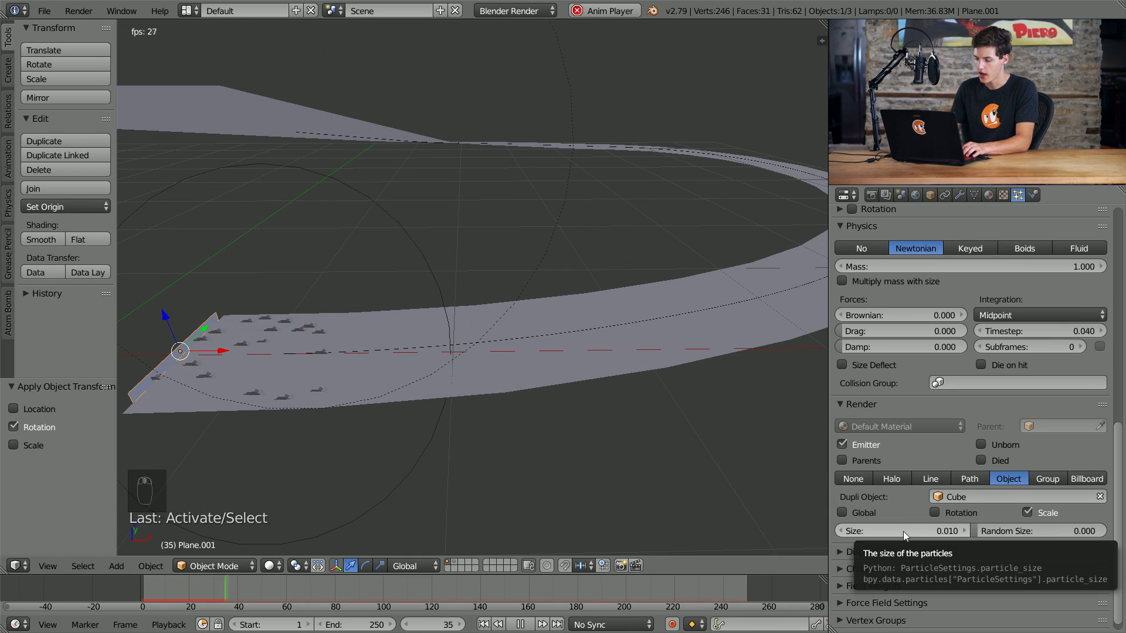
drag(395, 394, 365, 391)
- Orbit closer over the road to inspect the shrunken car particles
middle_click(346, 390)
drag(345, 389, 323, 371)
drag(323, 371, 306, 363)
drag(306, 362, 331, 371)
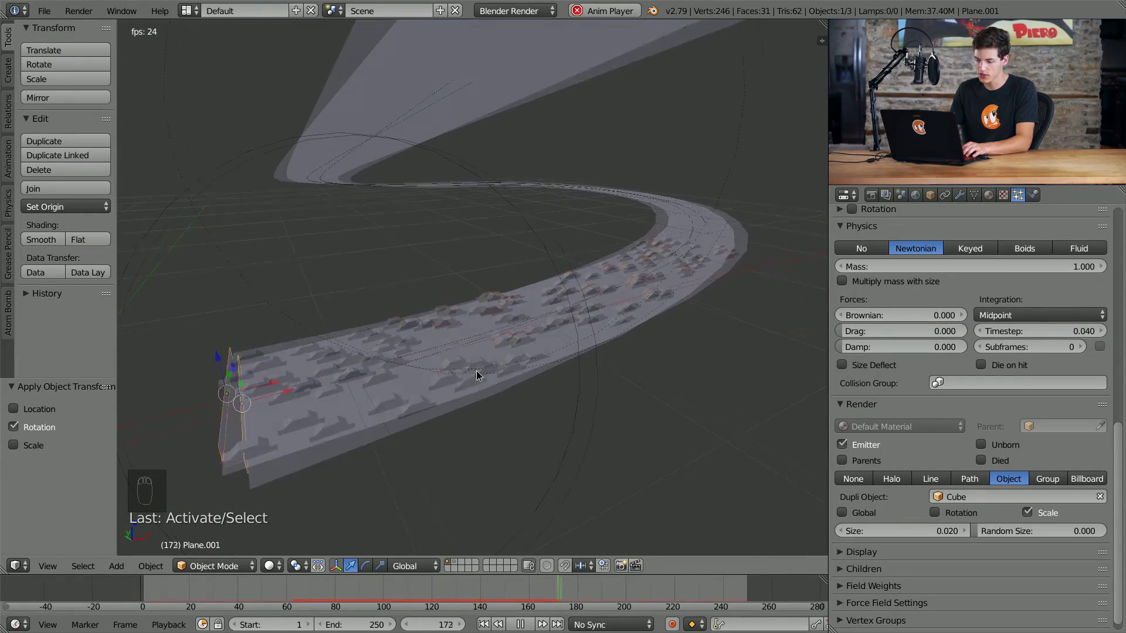
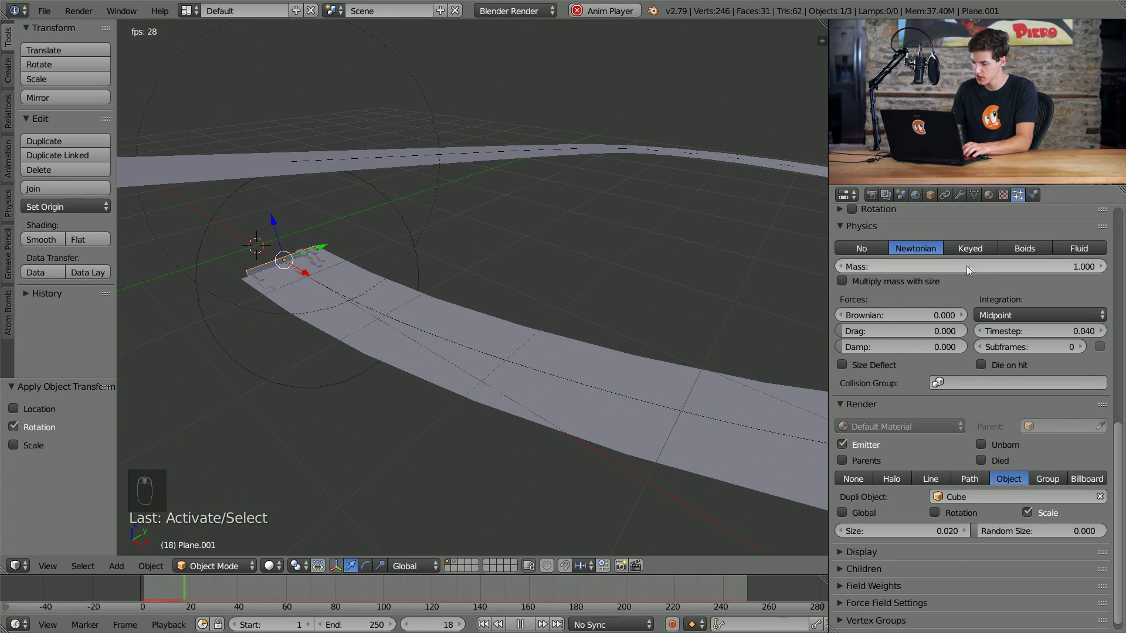
- Set Lifetime Random to 0.100 and orbit the road to see the cars spread out
drag(965, 314, 955, 289)
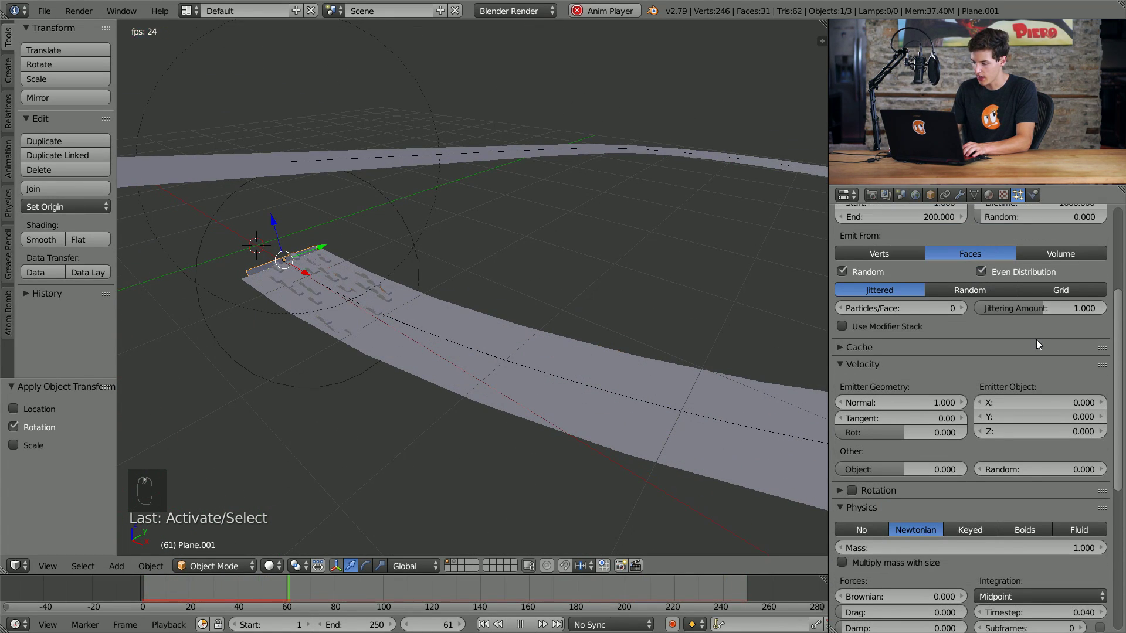
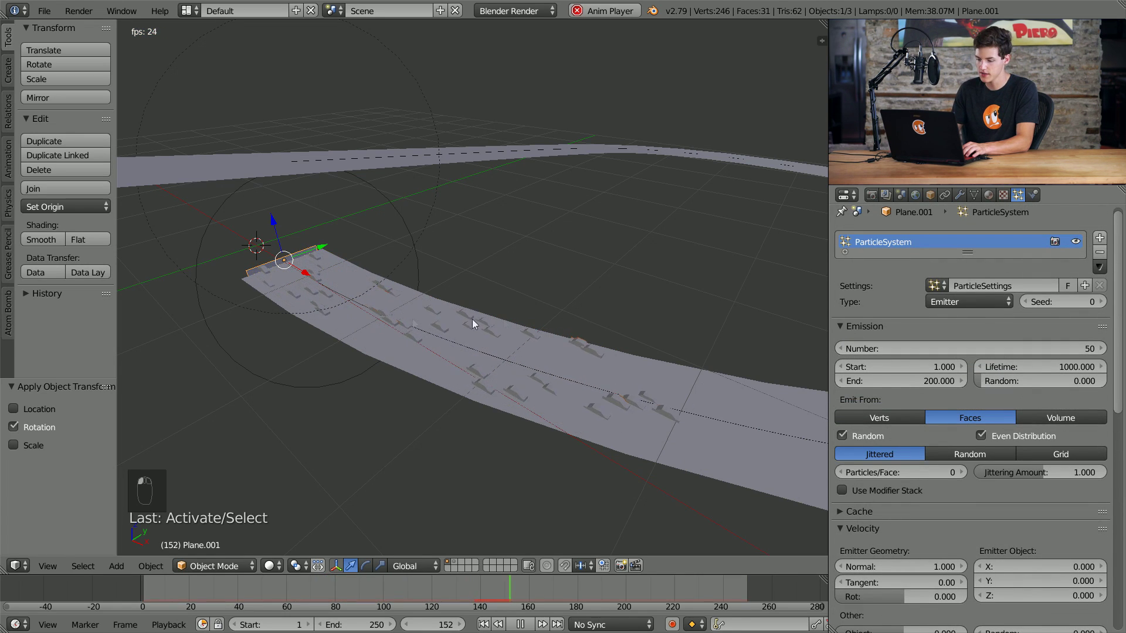
middle_click(448, 339)
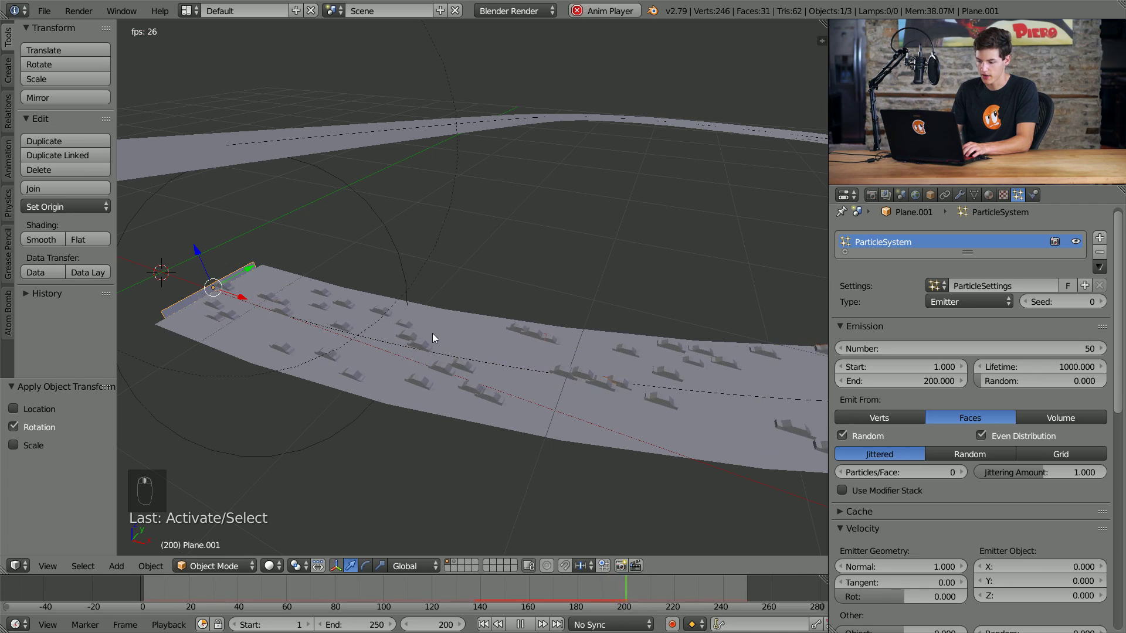
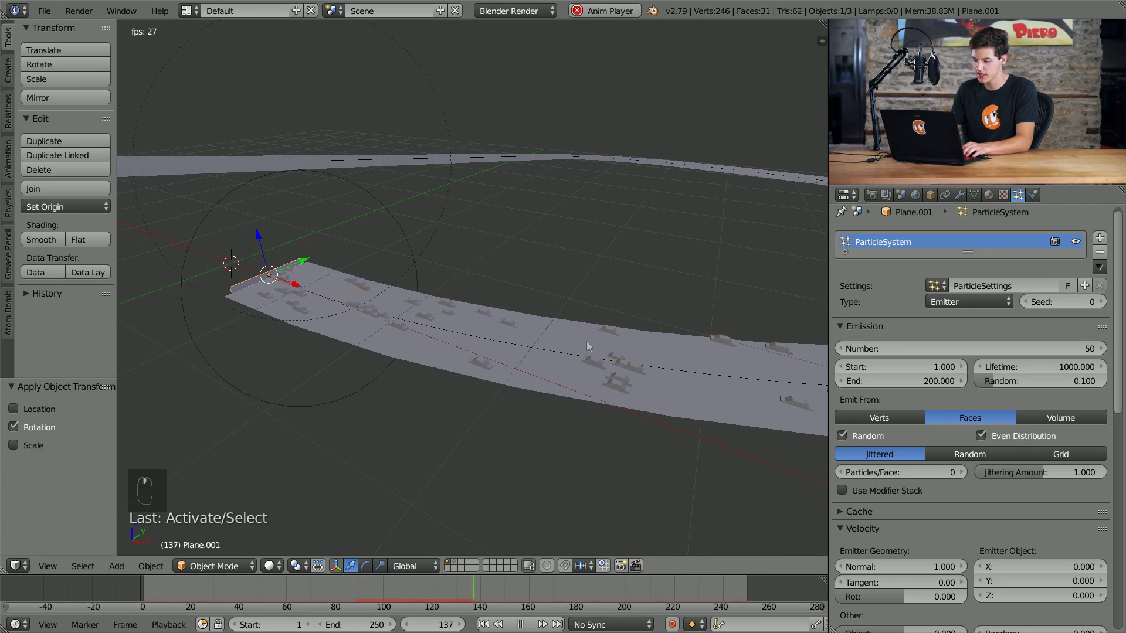
drag(486, 318, 482, 297)
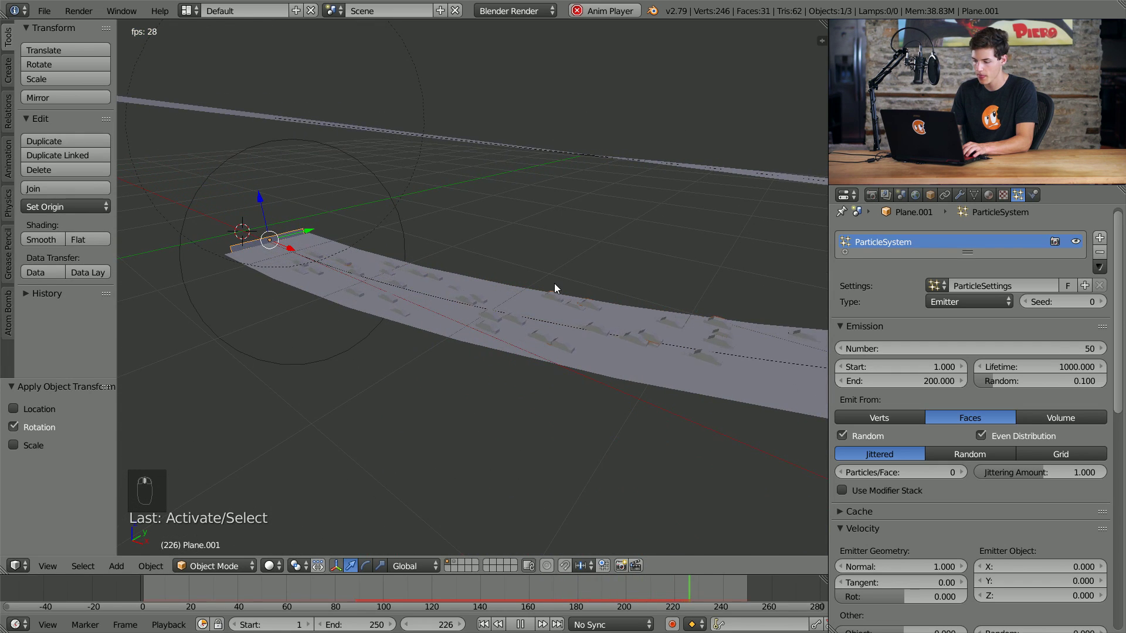
drag(590, 379, 638, 387)
click(637, 387)
drag(344, 344, 417, 344)
drag(414, 362, 363, 331)
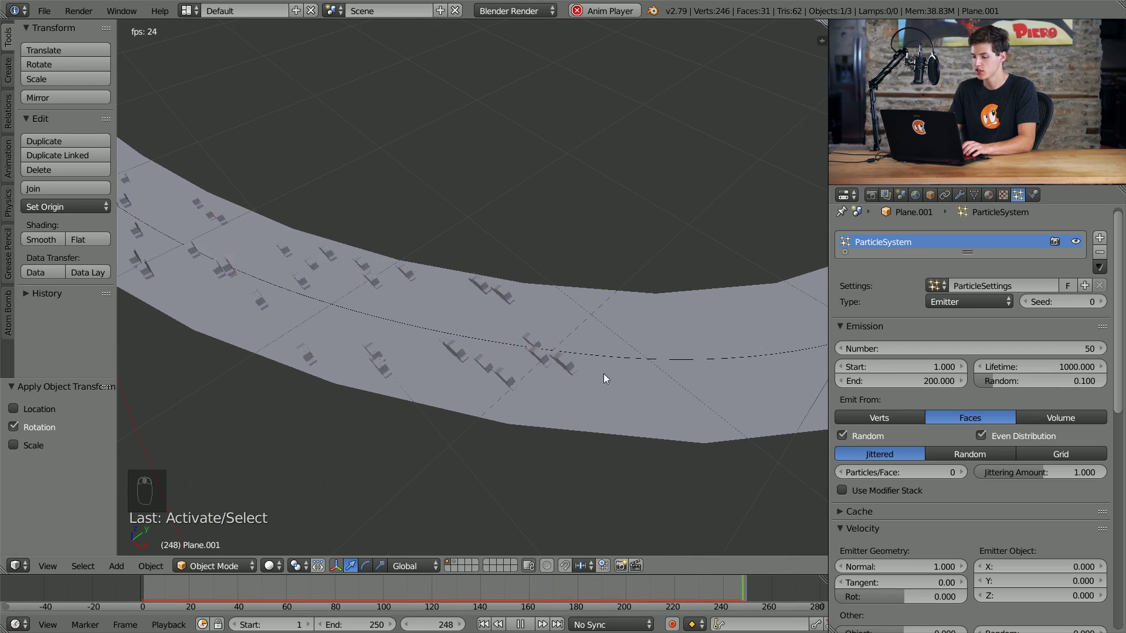
- Enable particle Rotation with Velocity/Hair orientation and Dynamic so cars face their travel direction
middle_click(558, 352)
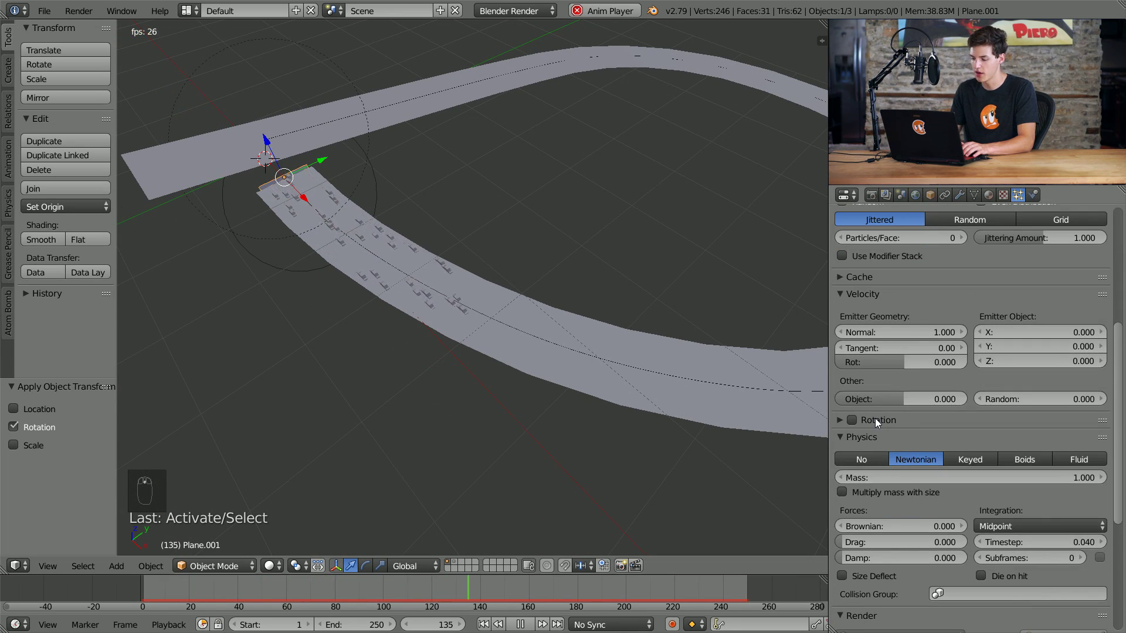
middle_click(878, 422)
drag(879, 424, 892, 421)
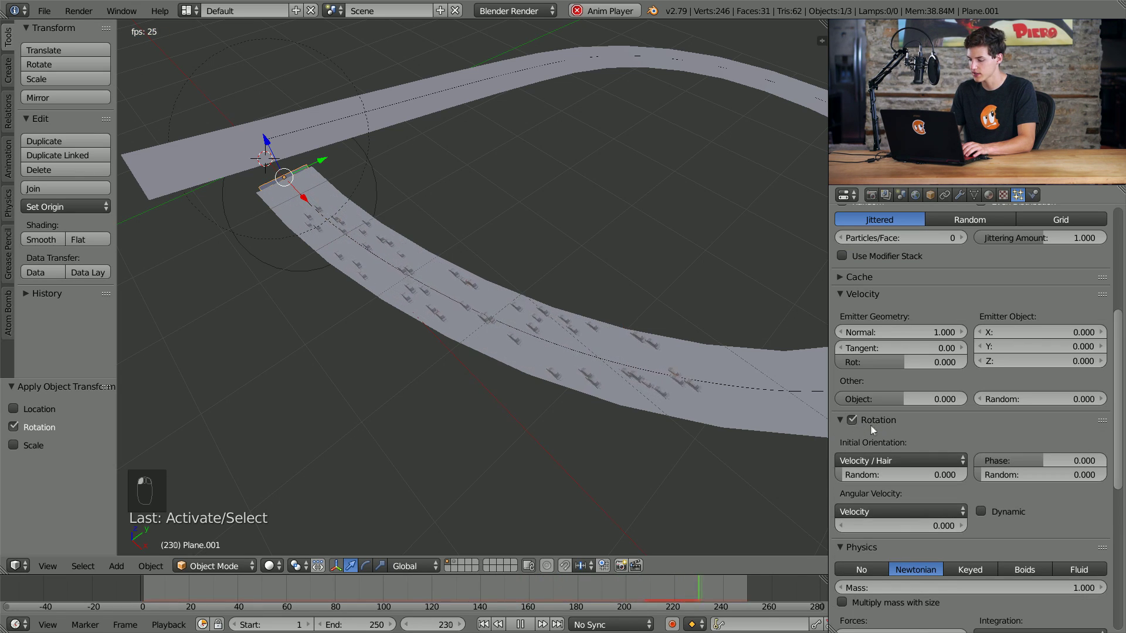
click(990, 512)
middle_click(400, 296)
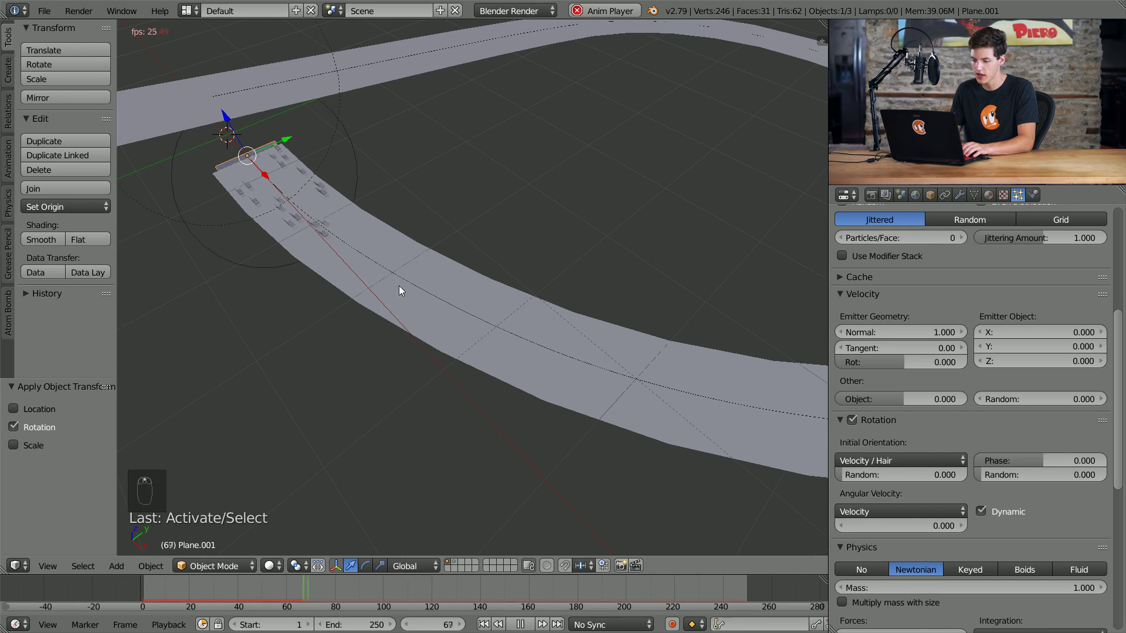
middle_click(448, 327)
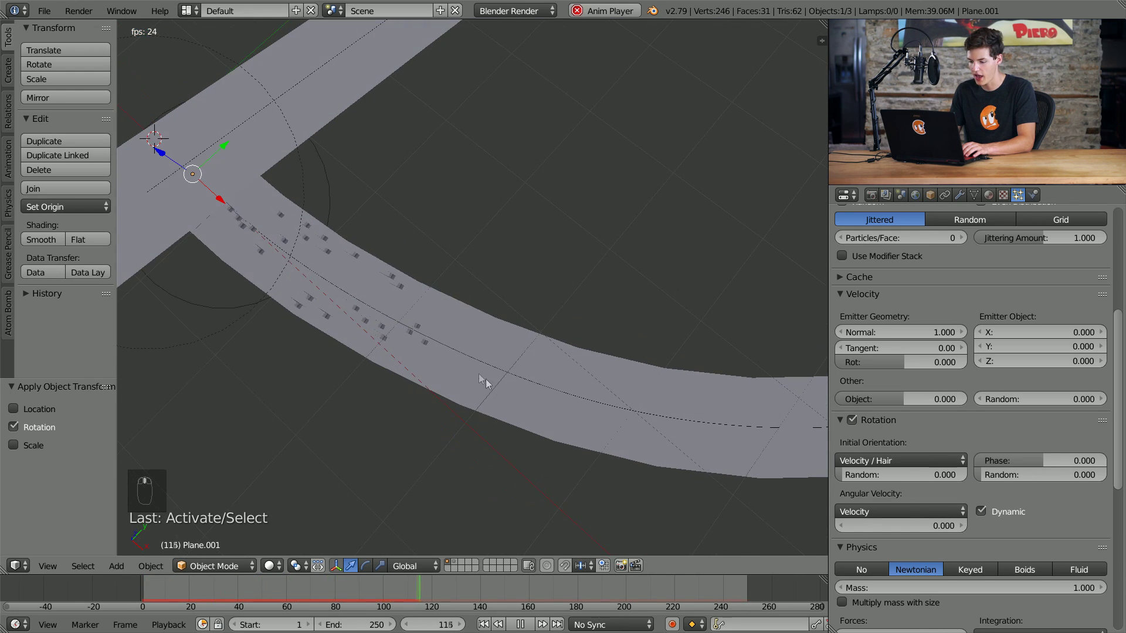